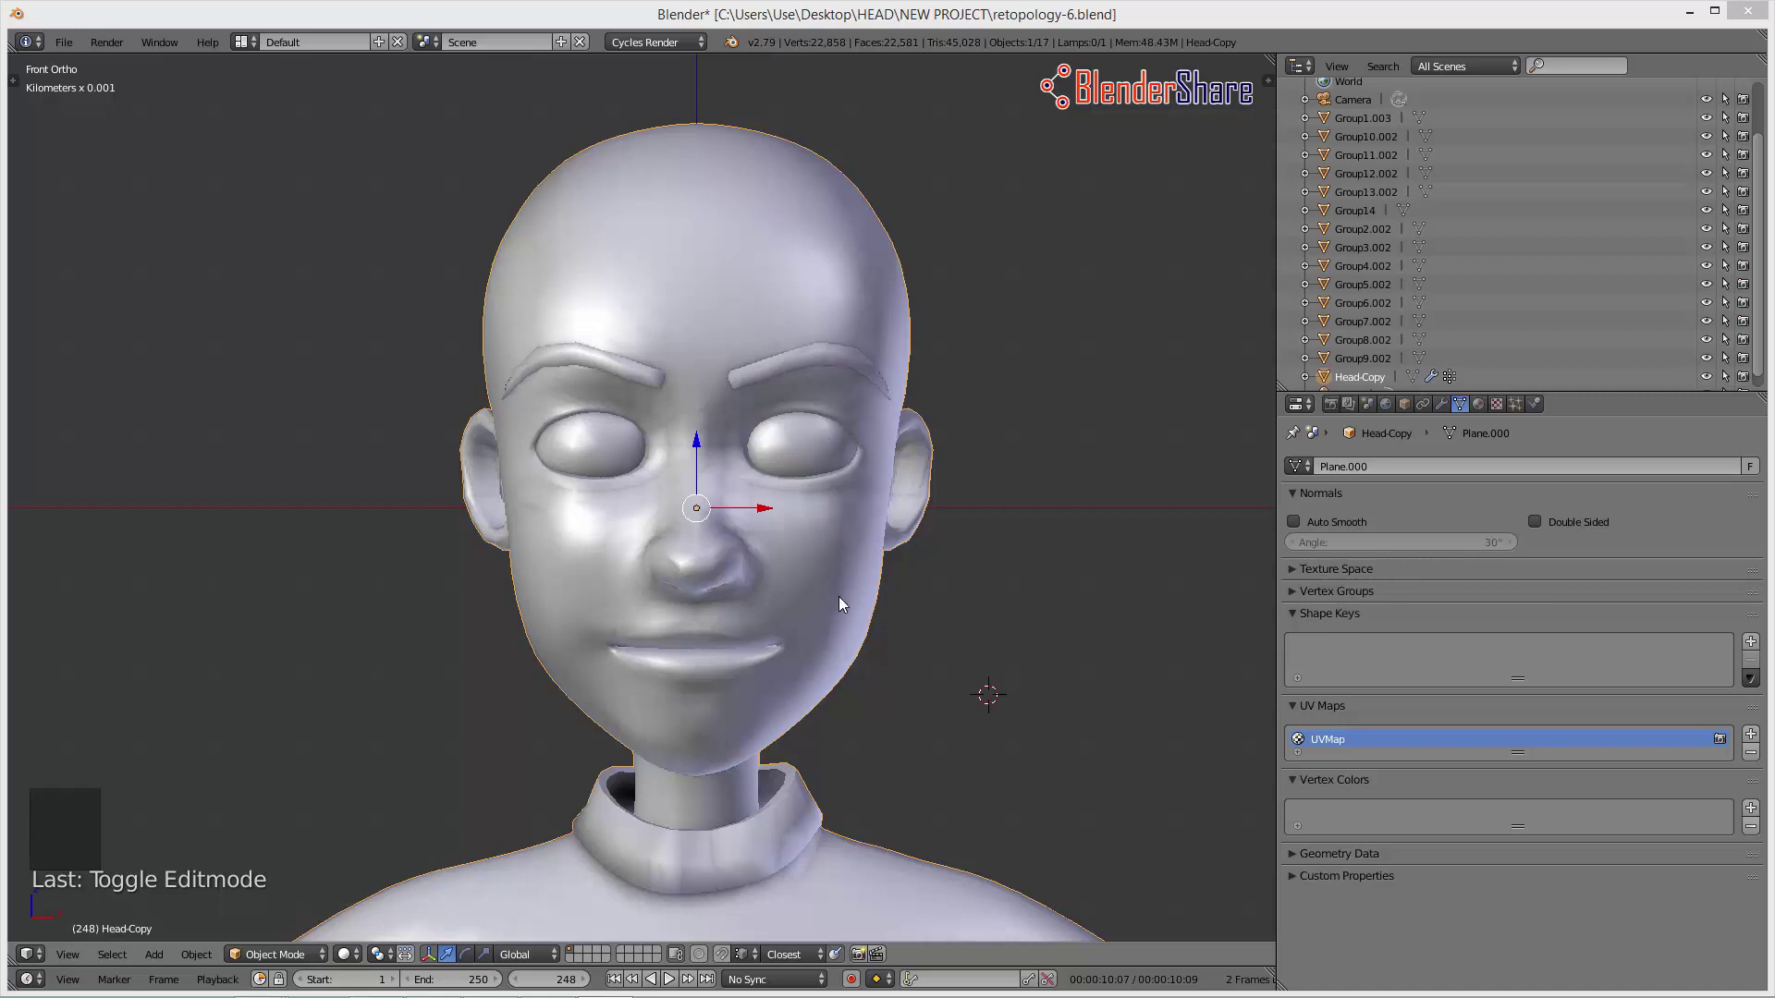
Step: Select the Head-Copy mesh to access its Object Data shape keys
{"action": "left_click", "coordinate": [1135, 610]}
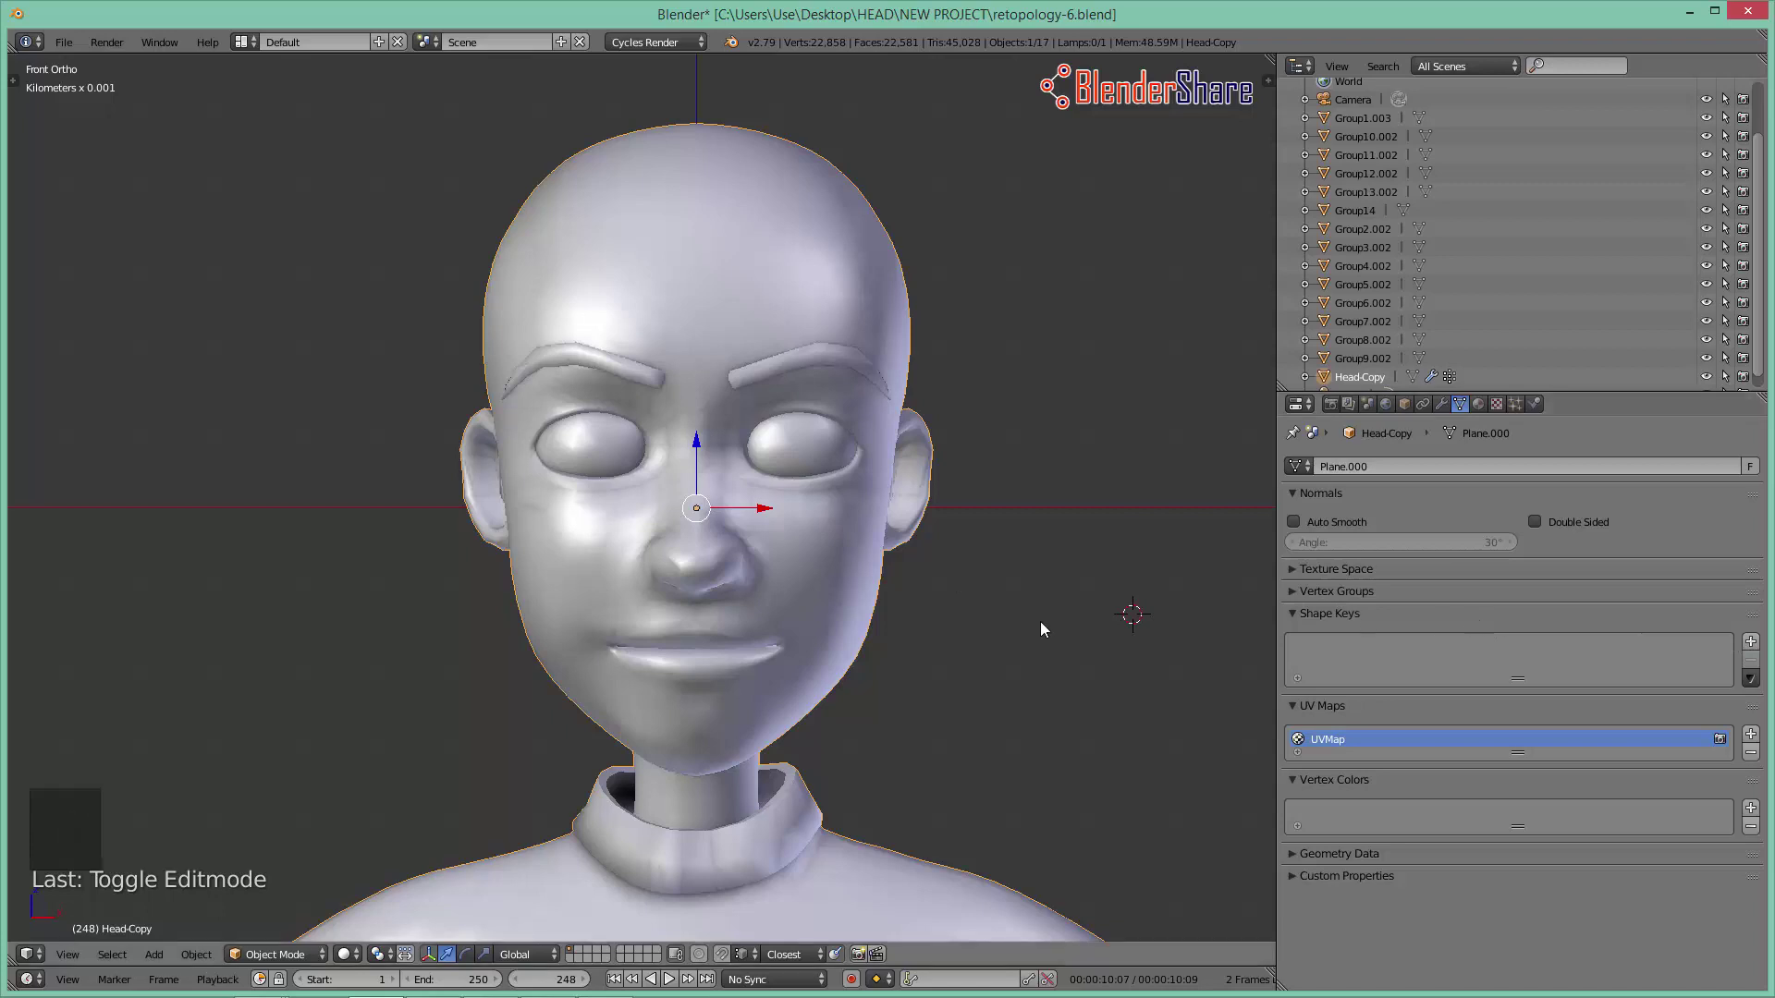
Step: Add a Basis shape key and a second key renamed to 'Smile'
{"action": "left_click", "coordinate": [1750, 647]}
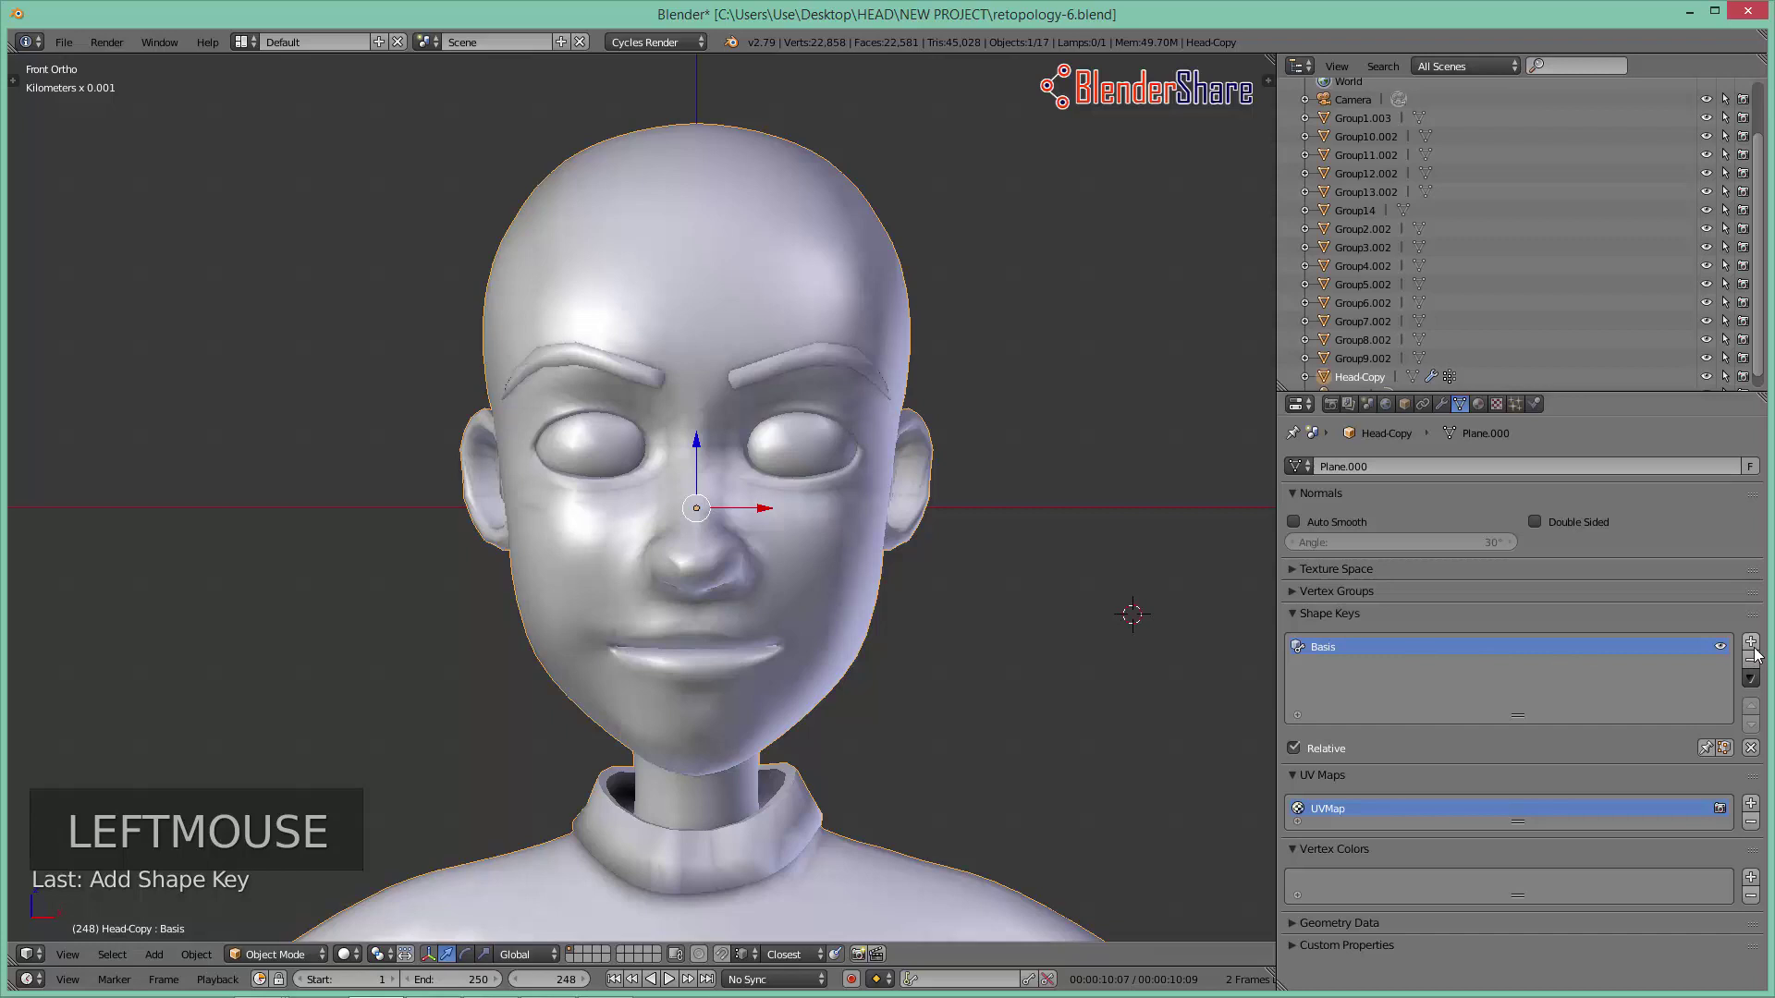
{"action": "left_click", "coordinate": [1759, 646]}
{"action": "double_click", "coordinate": [1368, 669]}
{"action": "double_click", "coordinate": [1376, 663]}
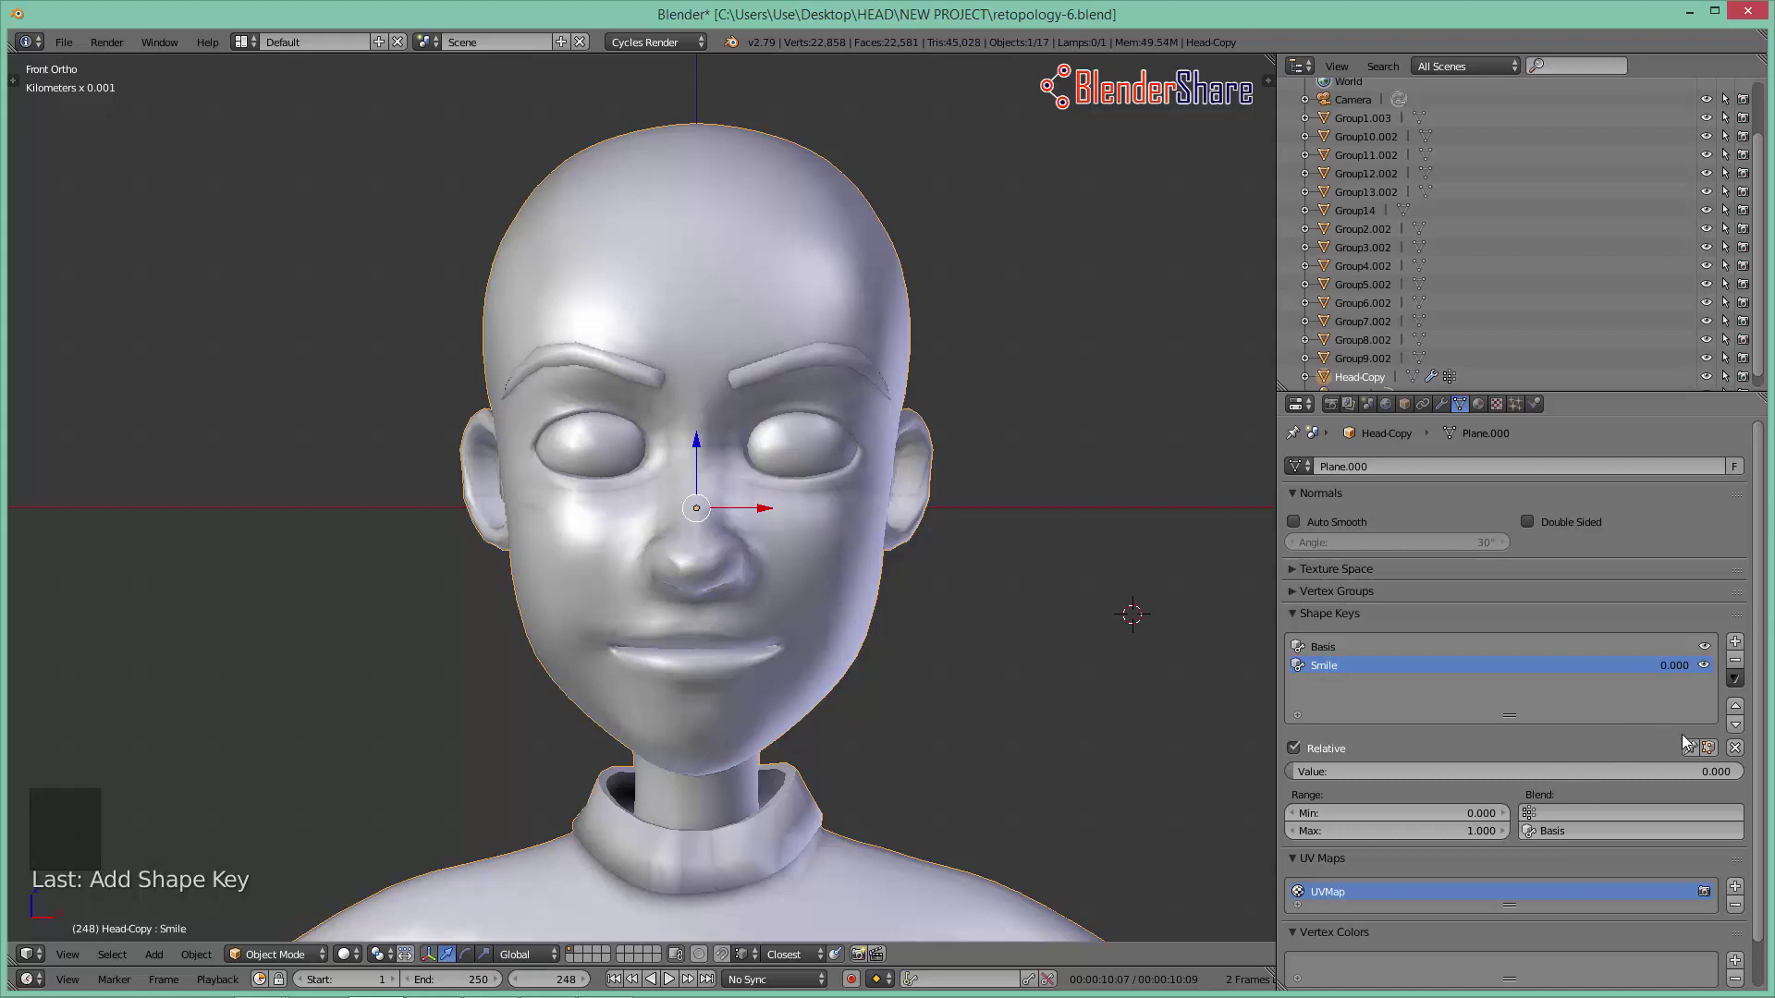
Step: Enter Edit Mode on the head with the Smile key active, framing the face
{"action": "left_click", "coordinate": [1697, 753]}
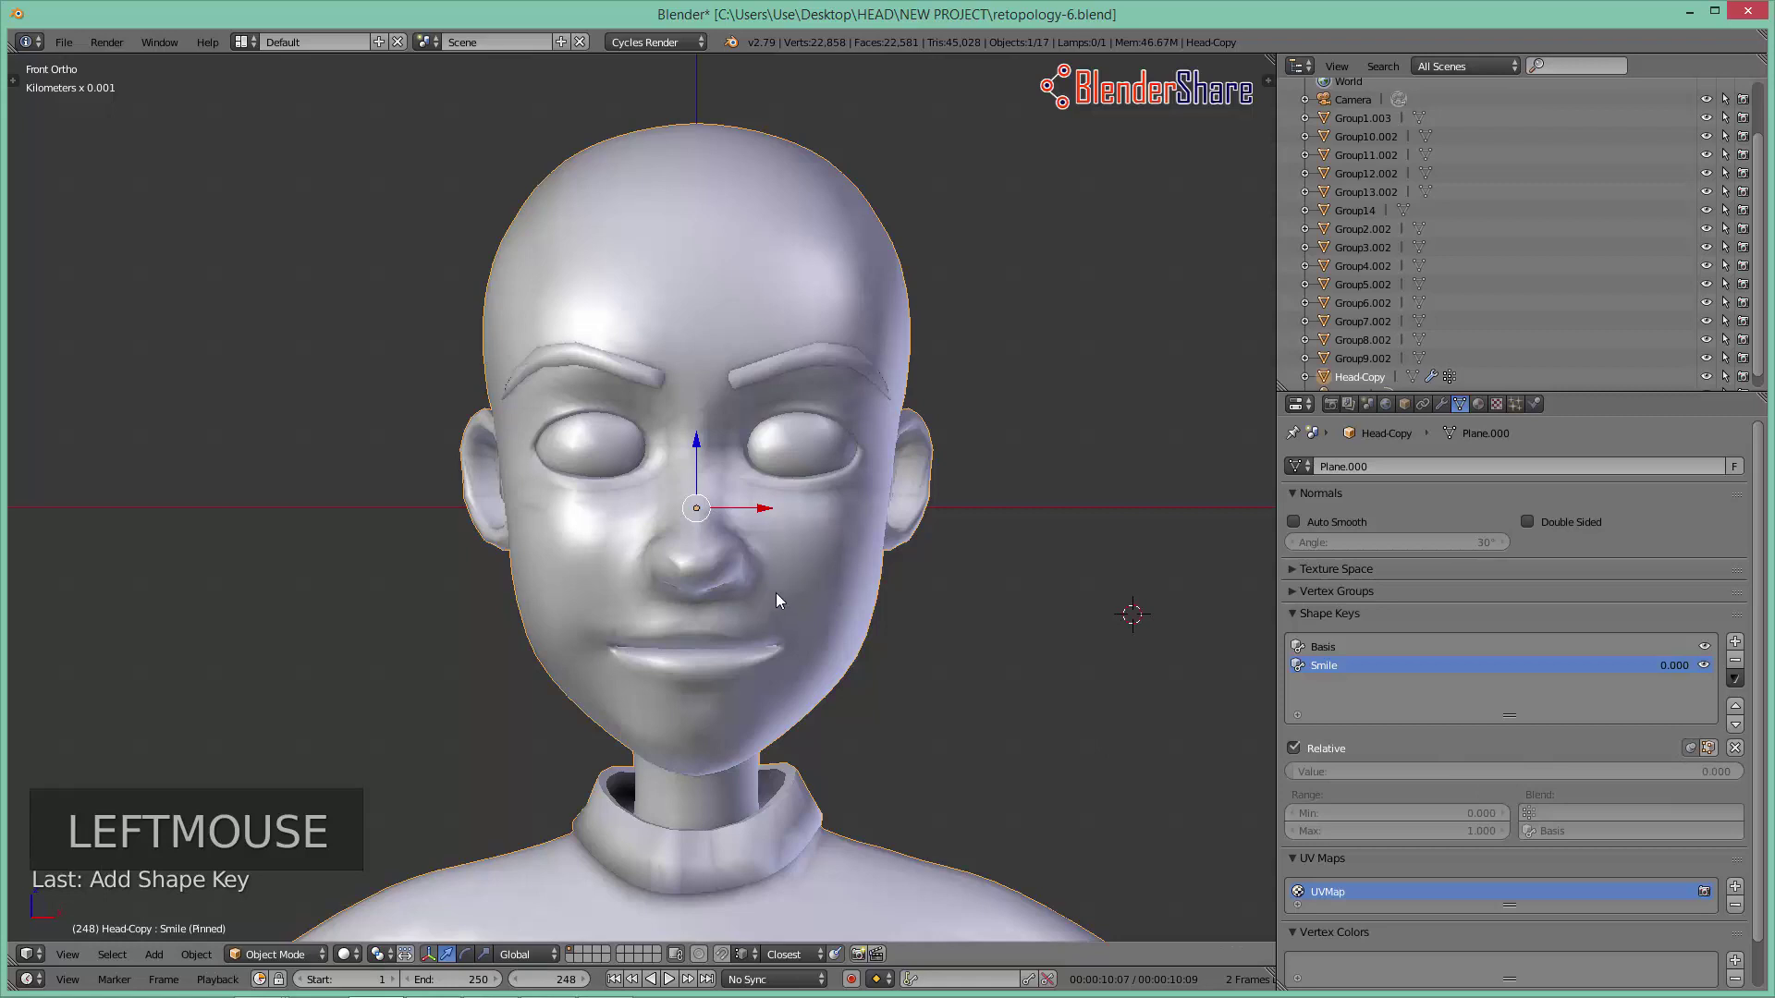
{"action": "left_click", "coordinate": [305, 950]}
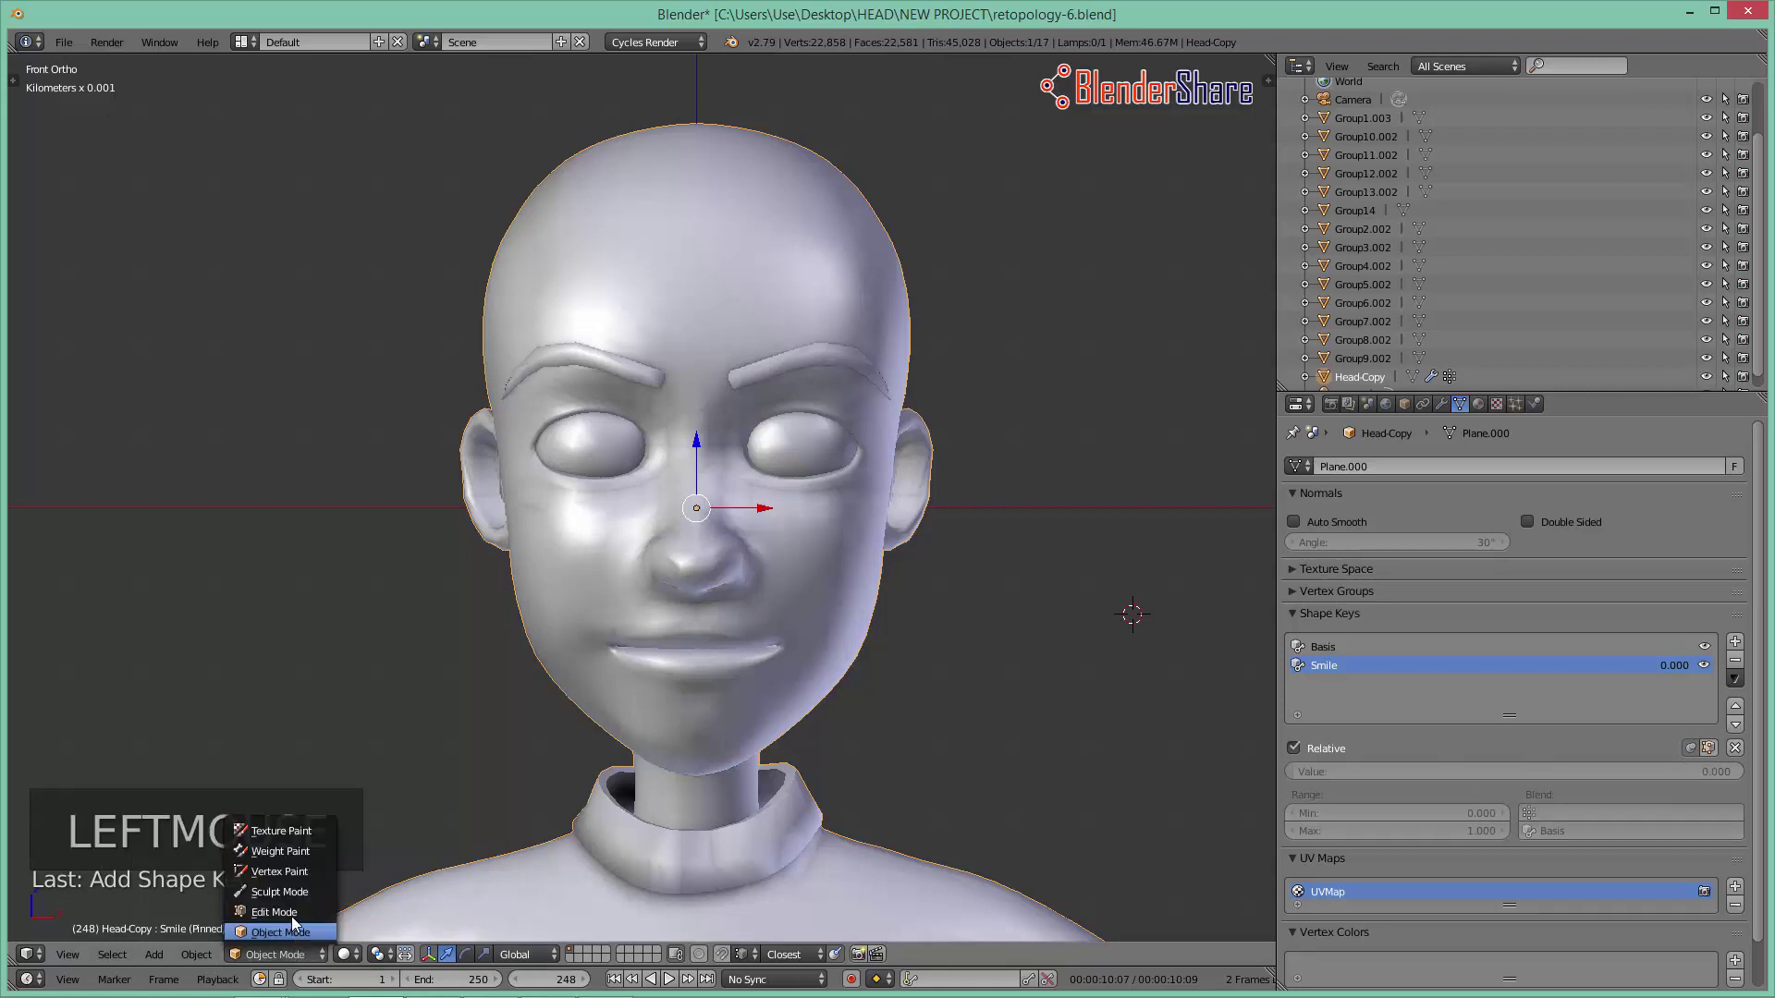
{"action": "middle_click", "coordinate": [906, 596]}
{"action": "middle_click", "coordinate": [959, 593]}
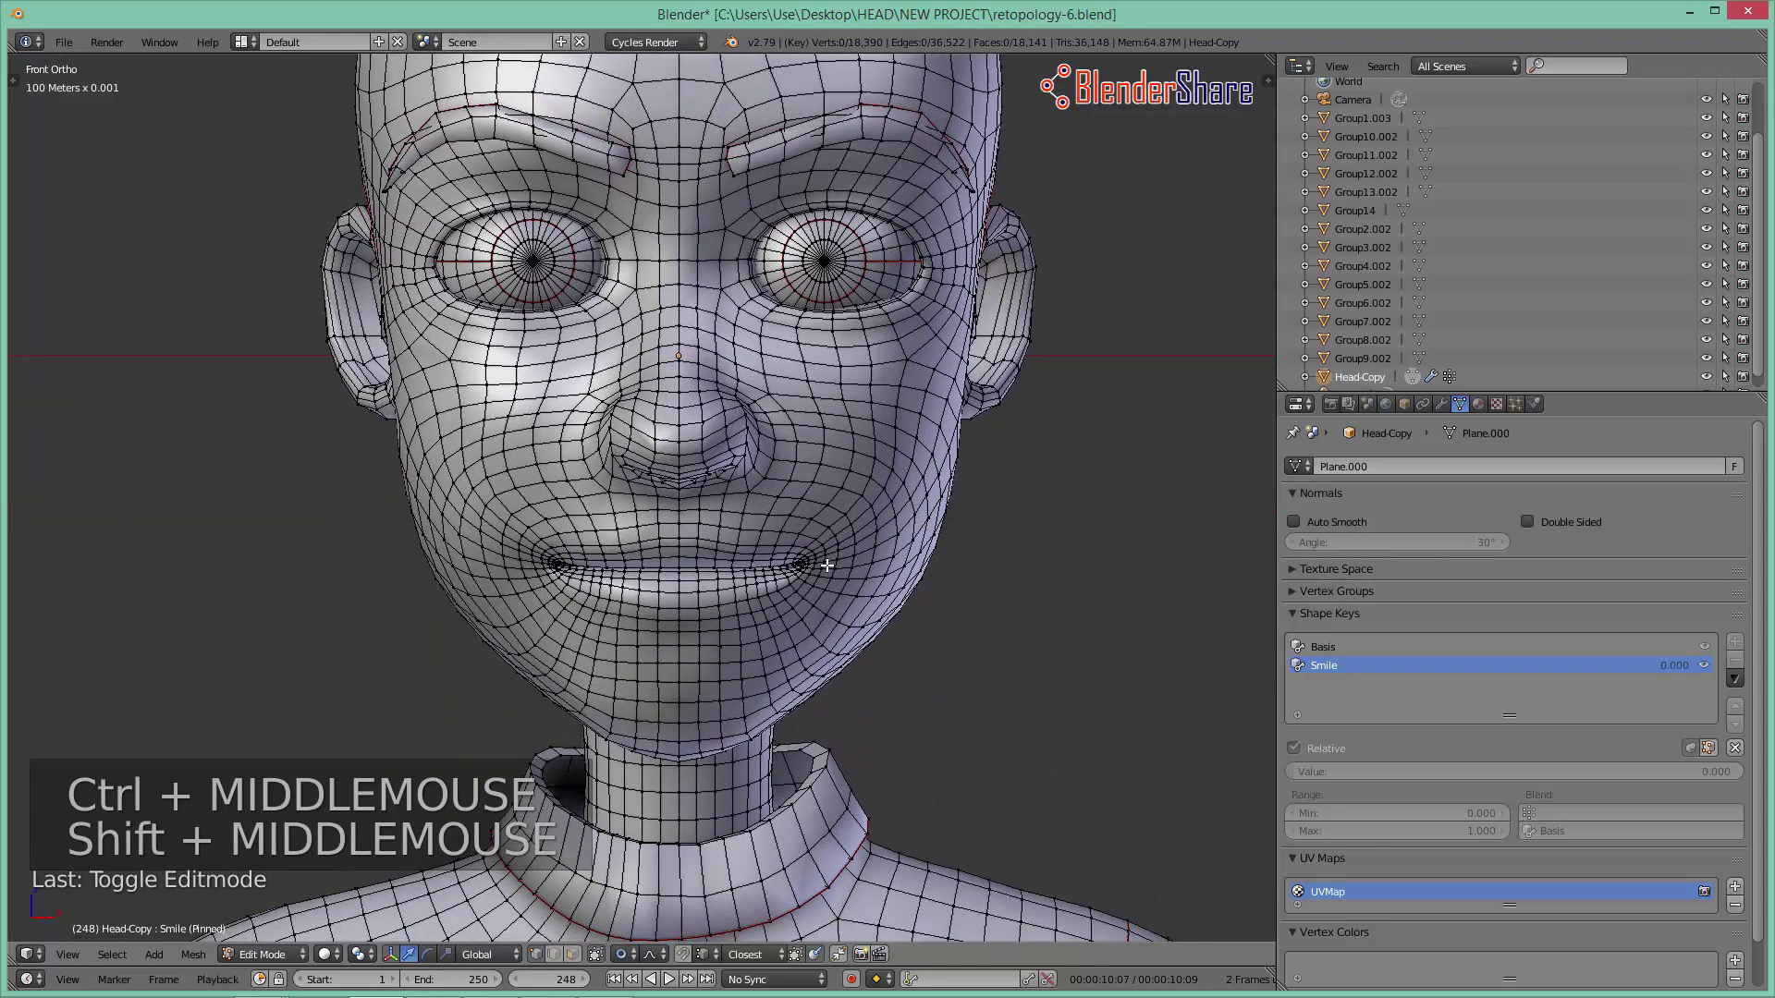
Step: Pull the right mouth-corner vertex upward with proportional editing into a lopsided smile
{"action": "key", "text": "c"}
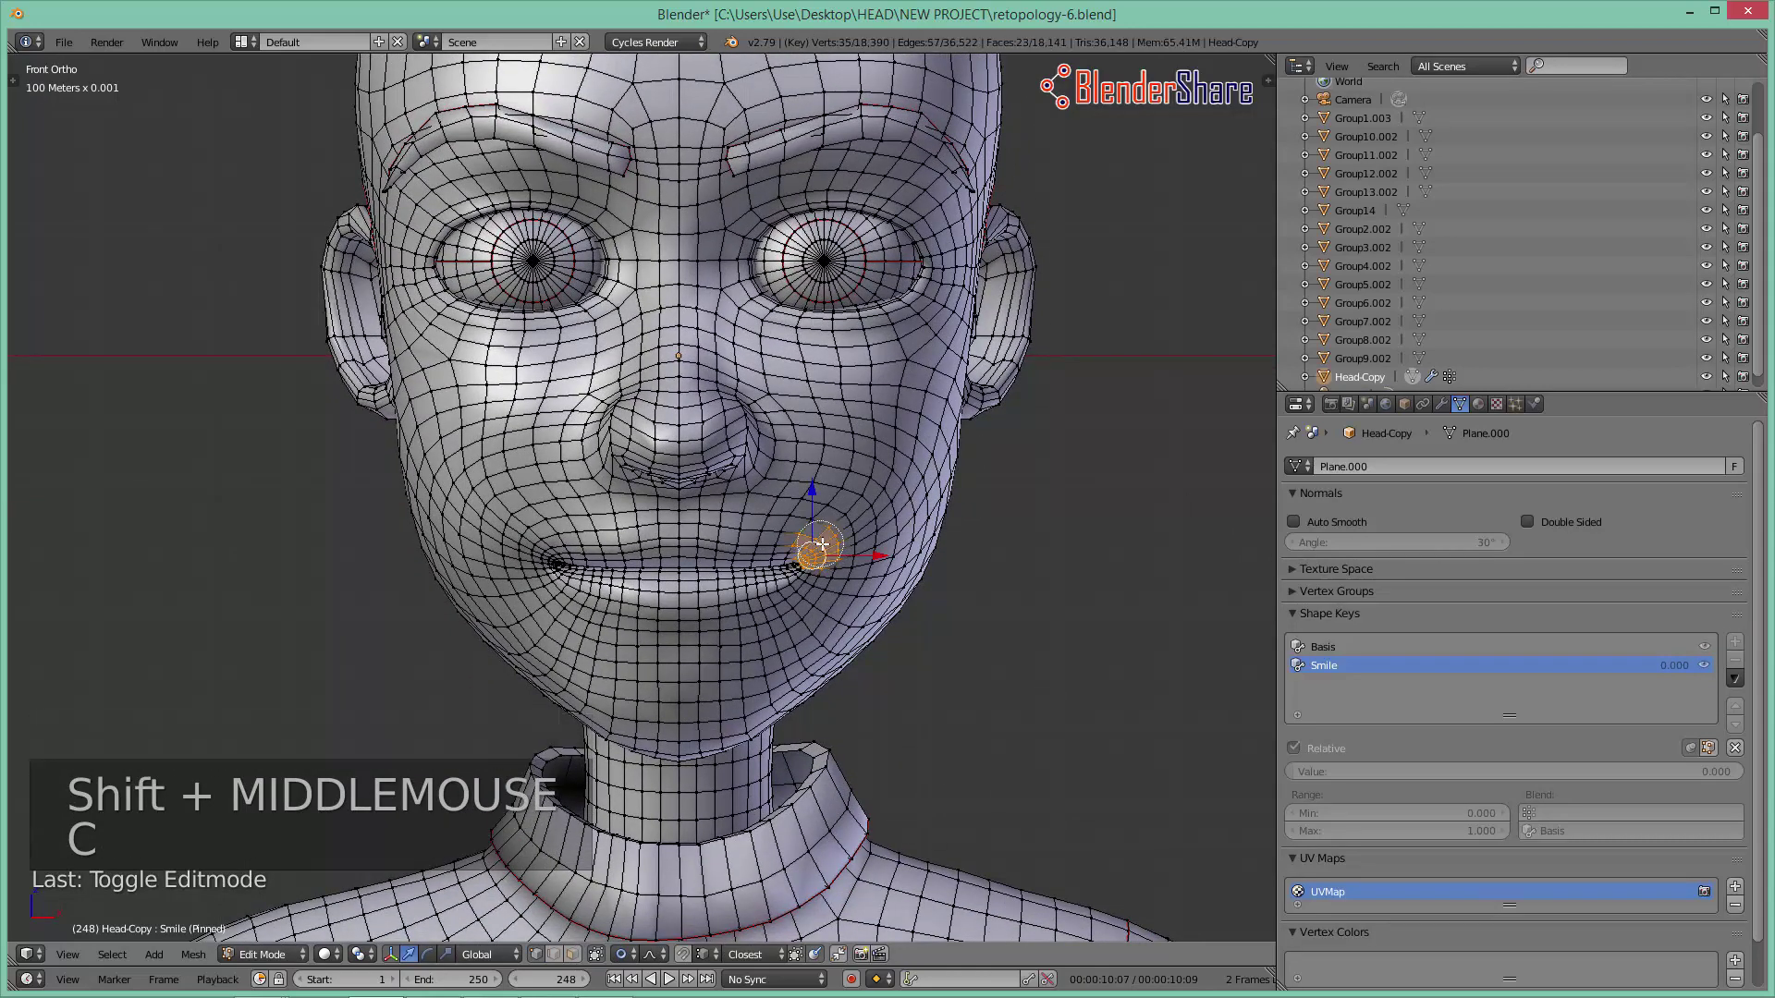
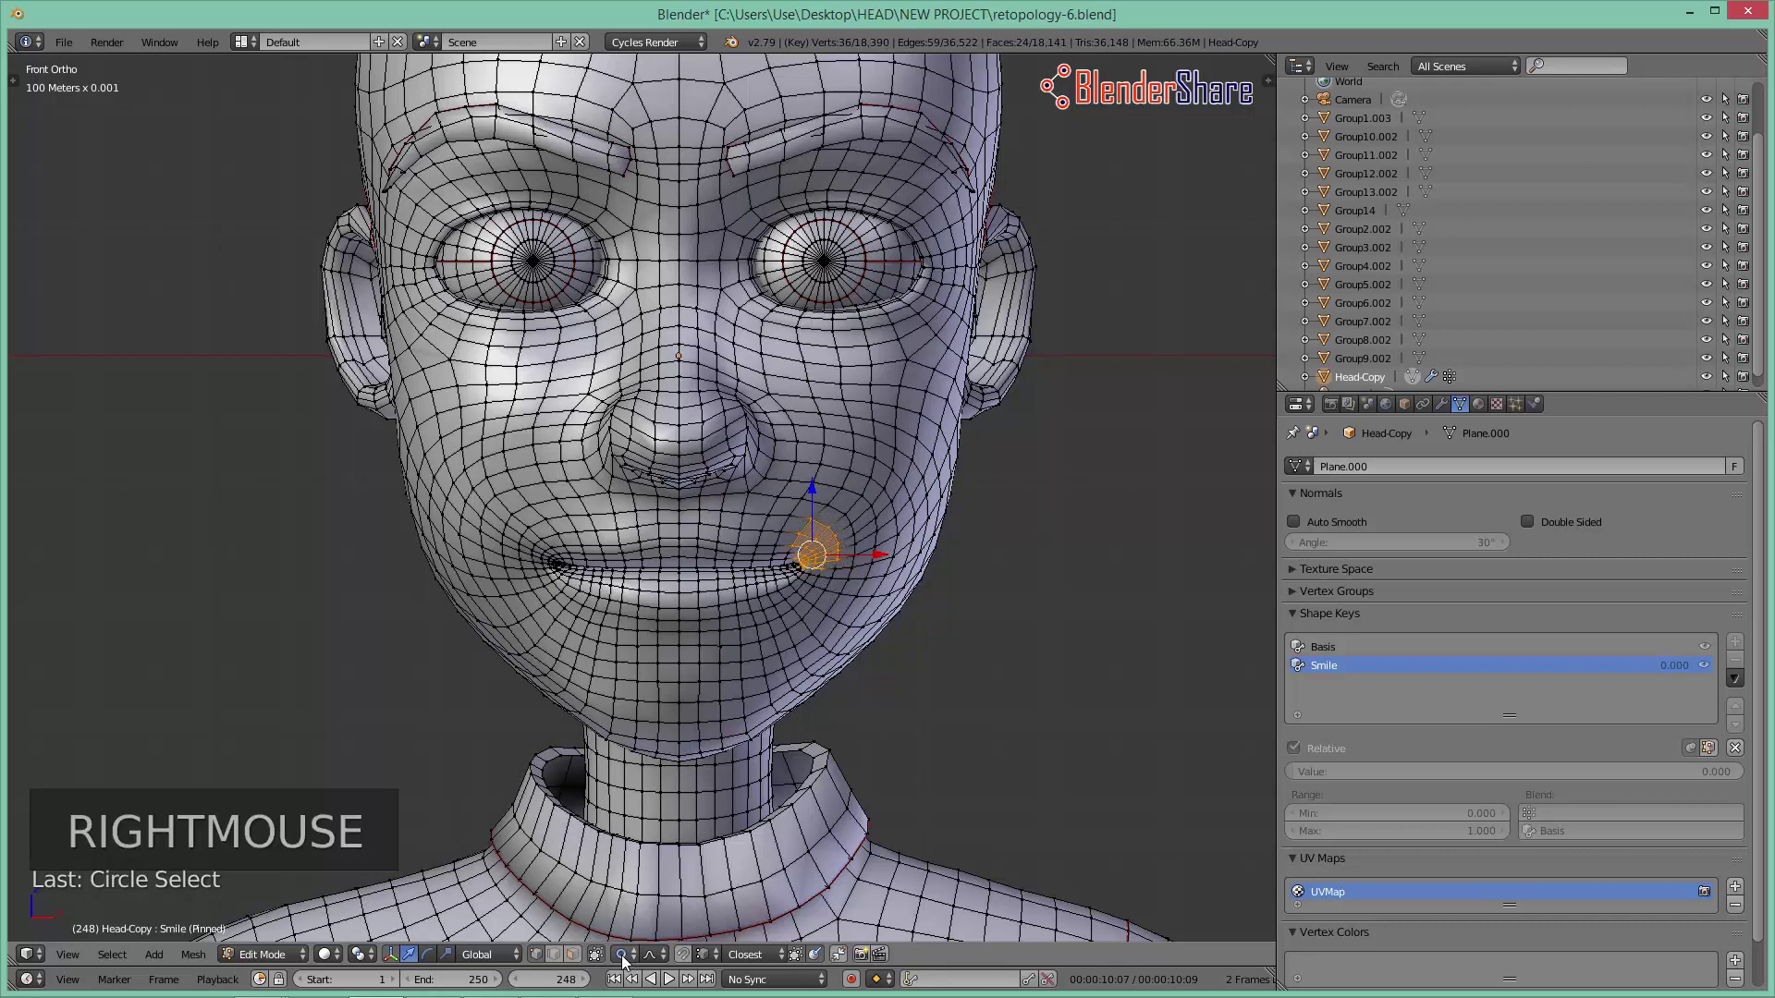
{"action": "left_click", "coordinate": [625, 947]}
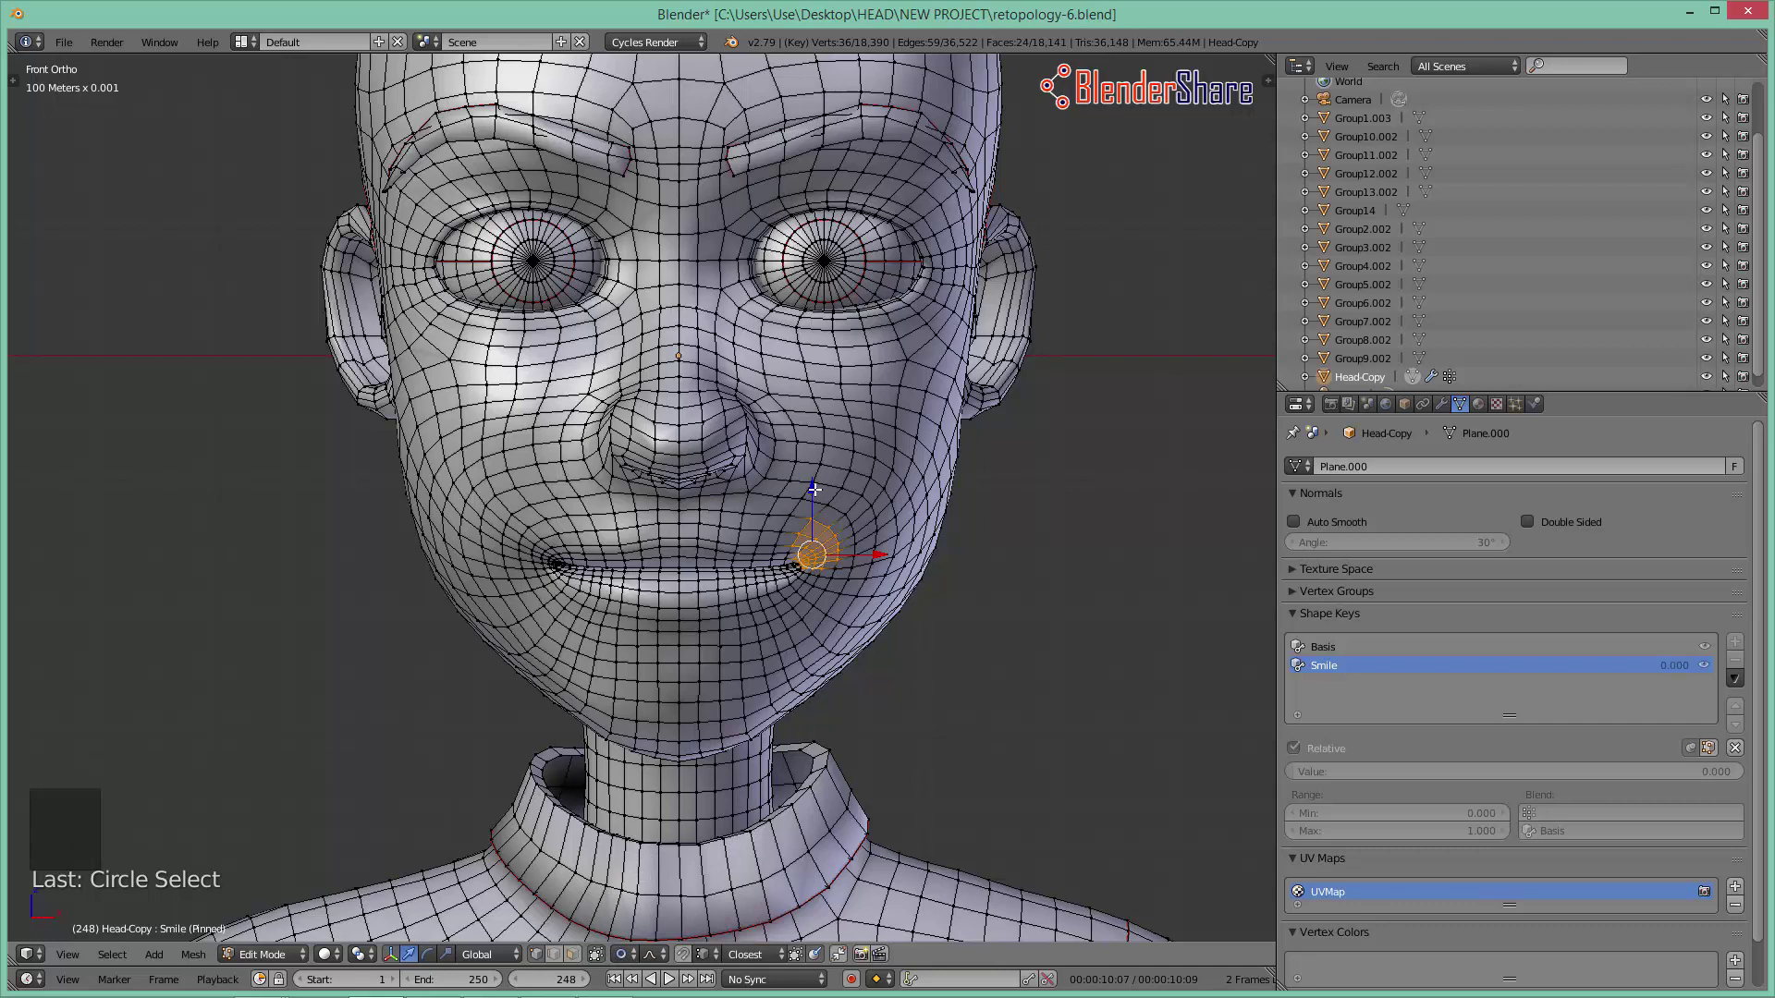
{"action": "left_click", "coordinate": [815, 471]}
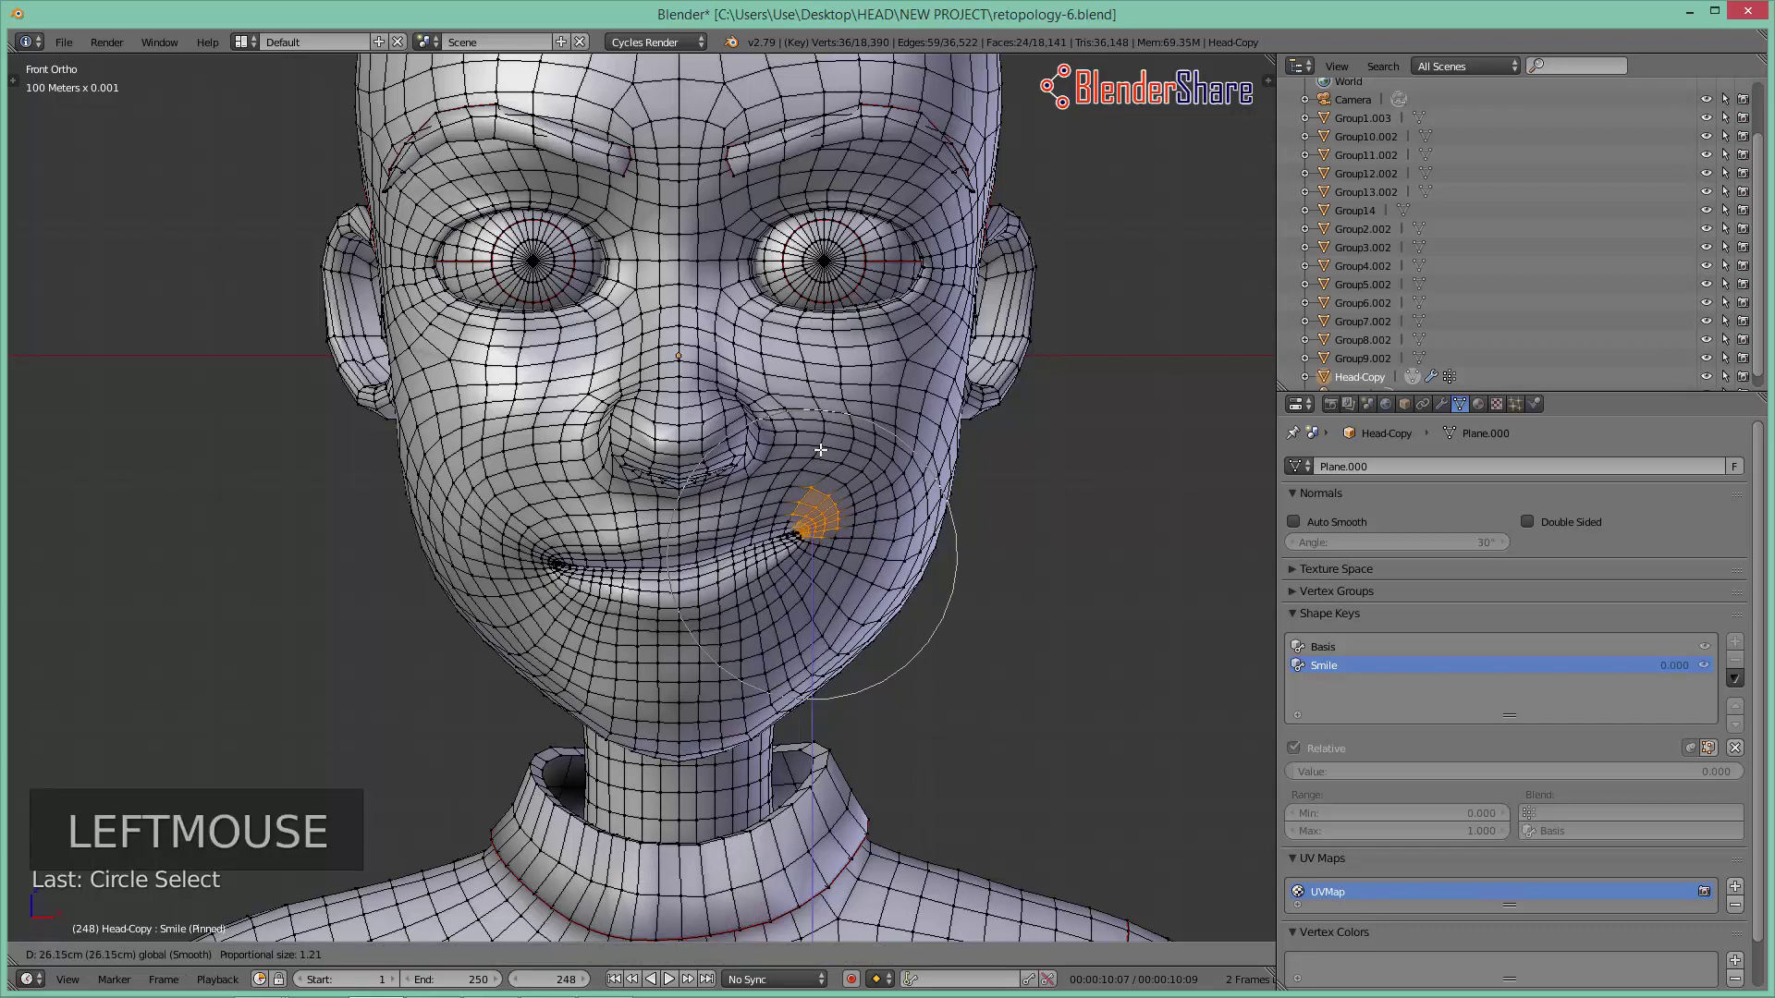
{"action": "left_click", "coordinate": [894, 504]}
{"action": "left_click", "coordinate": [818, 422]}
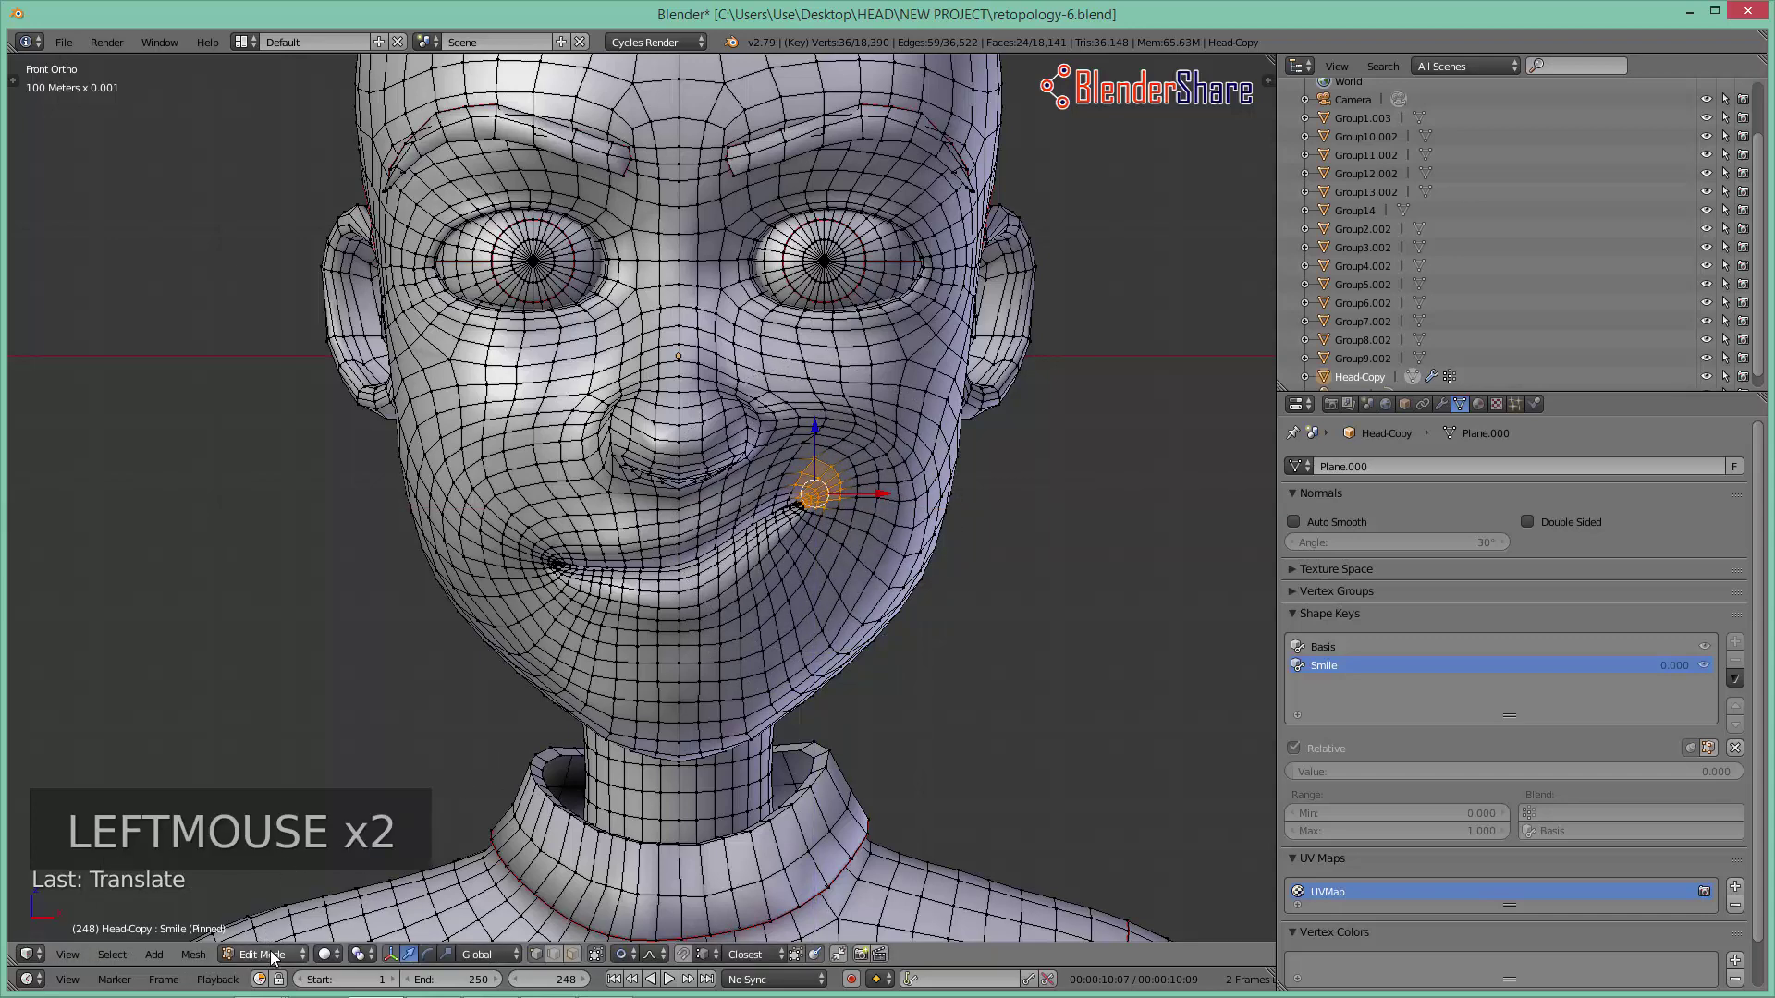
Step: Inspect the smile from several angles and return to Object Mode
{"action": "middle_click", "coordinate": [454, 749]}
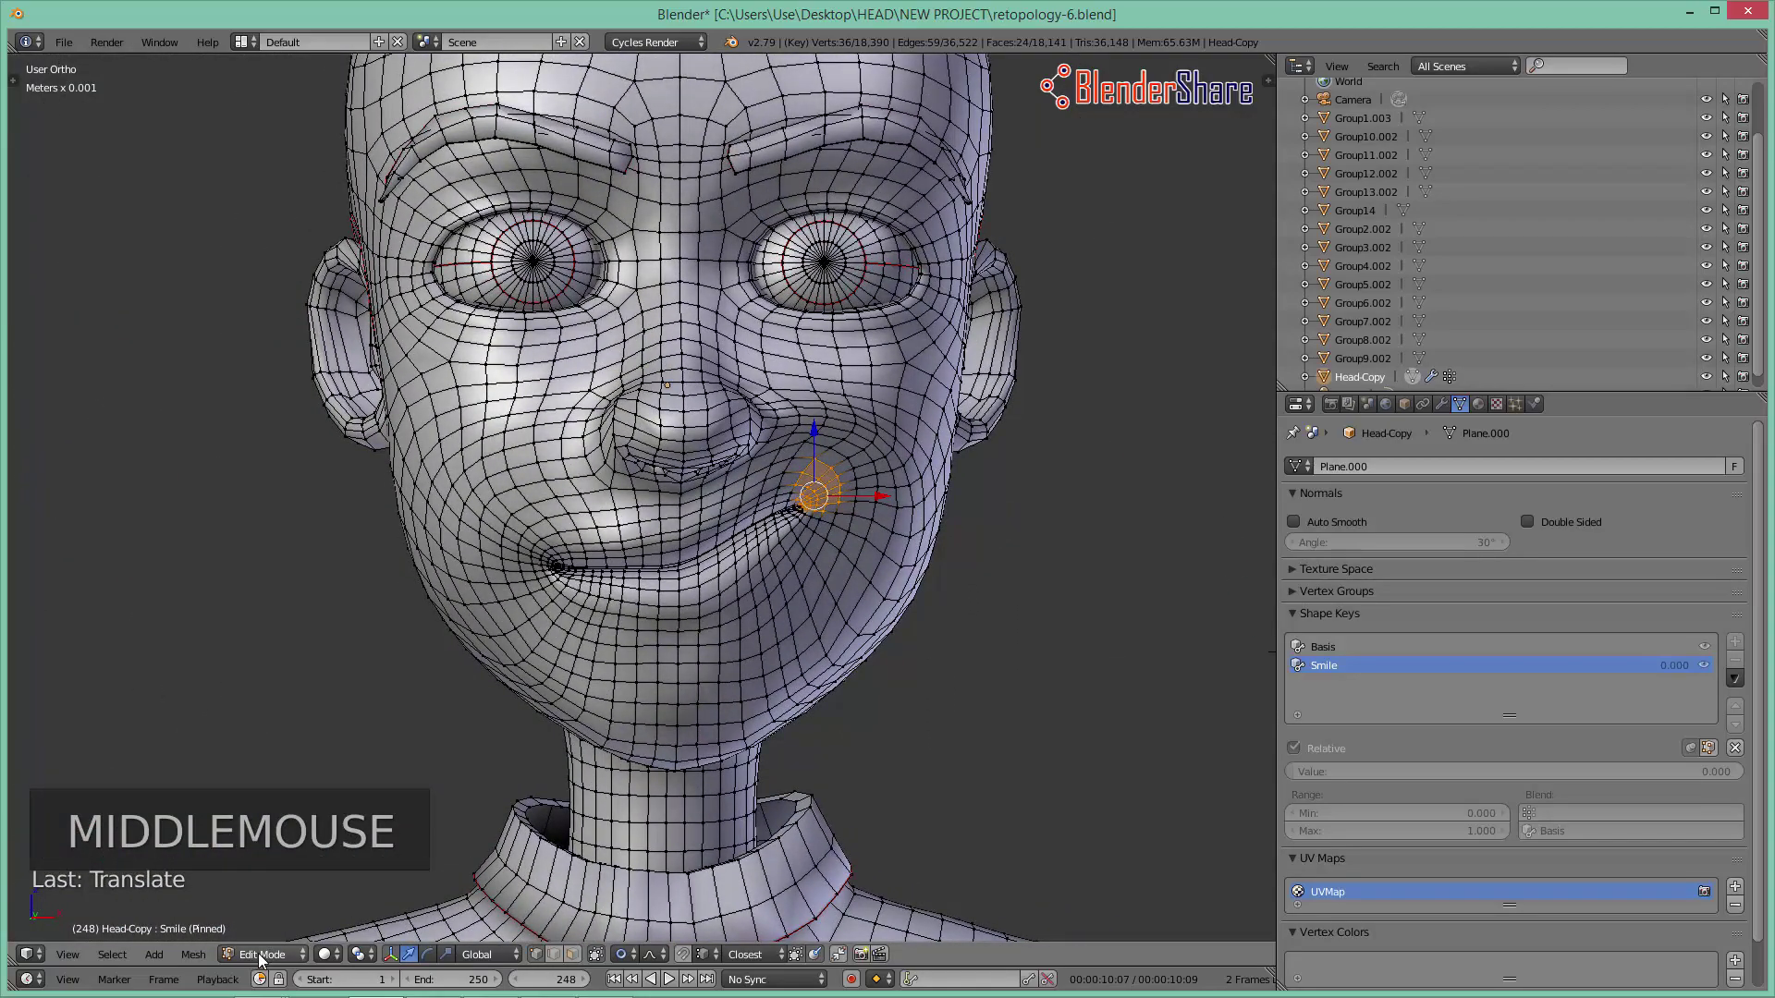
{"action": "left_click", "coordinate": [271, 955]}
{"action": "middle_click", "coordinate": [804, 636]}
{"action": "middle_click", "coordinate": [978, 714]}
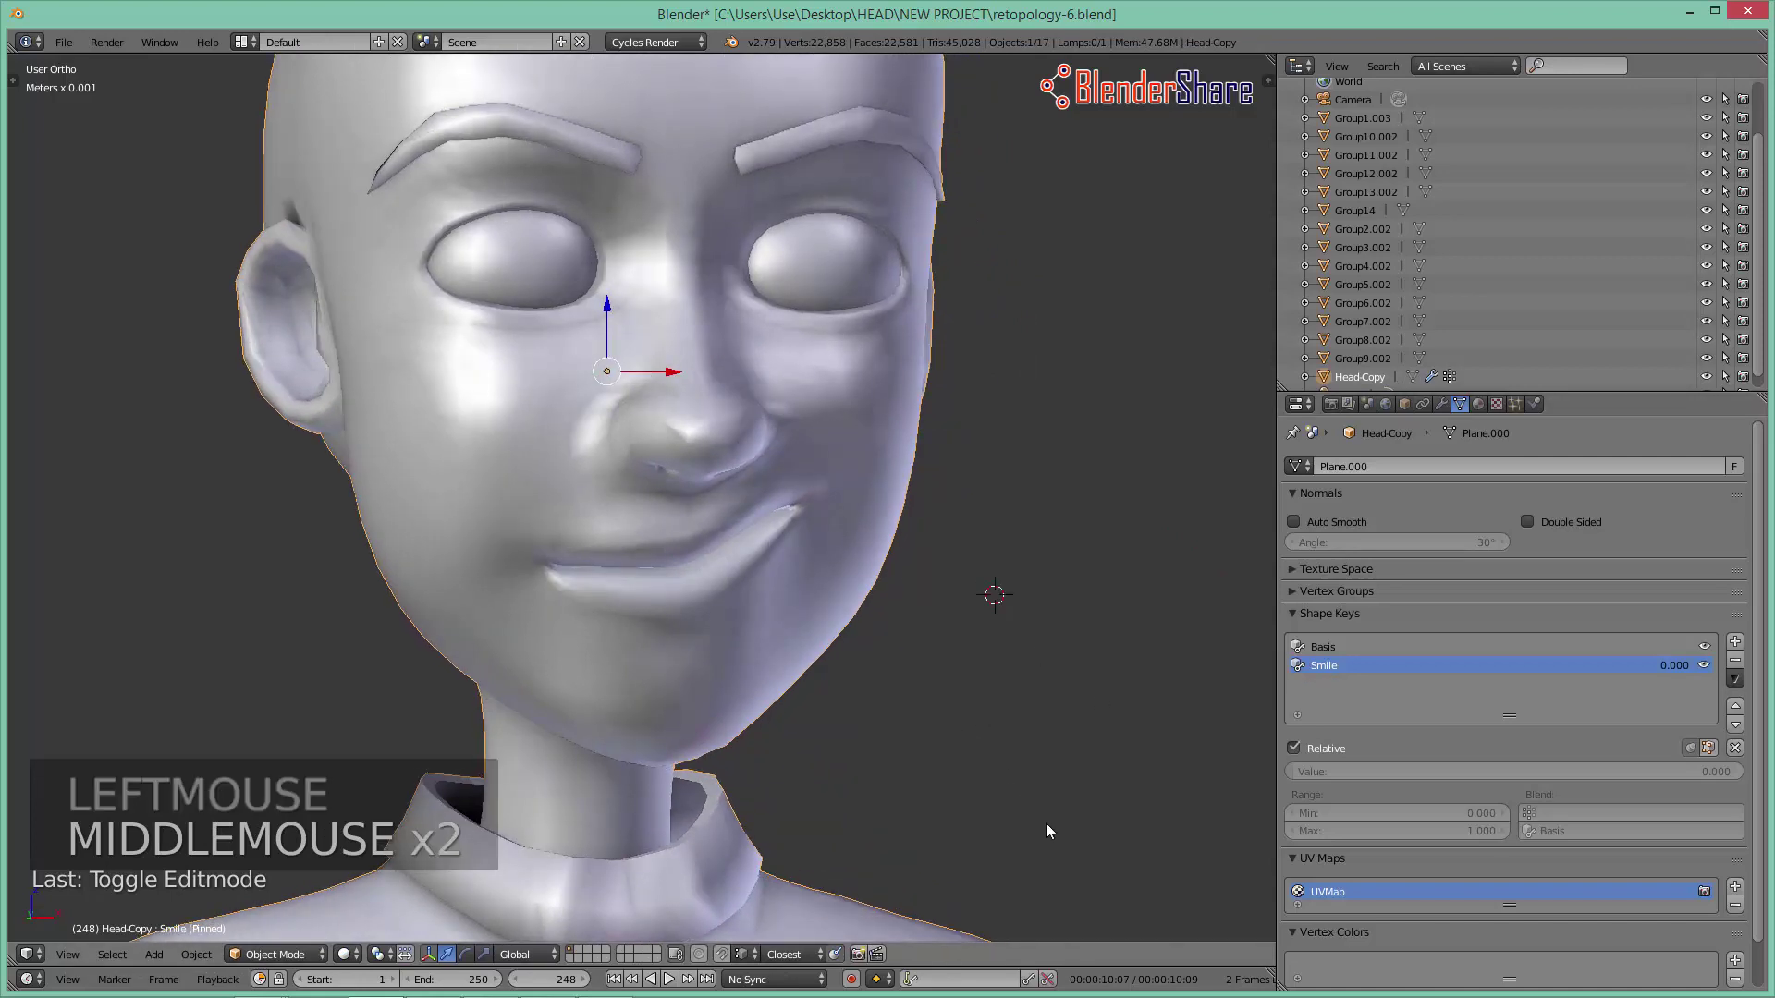
Step: From front view, drive the Smile value to 1.000, then back to about 0.566
{"action": "key", "text": "KP_1"}
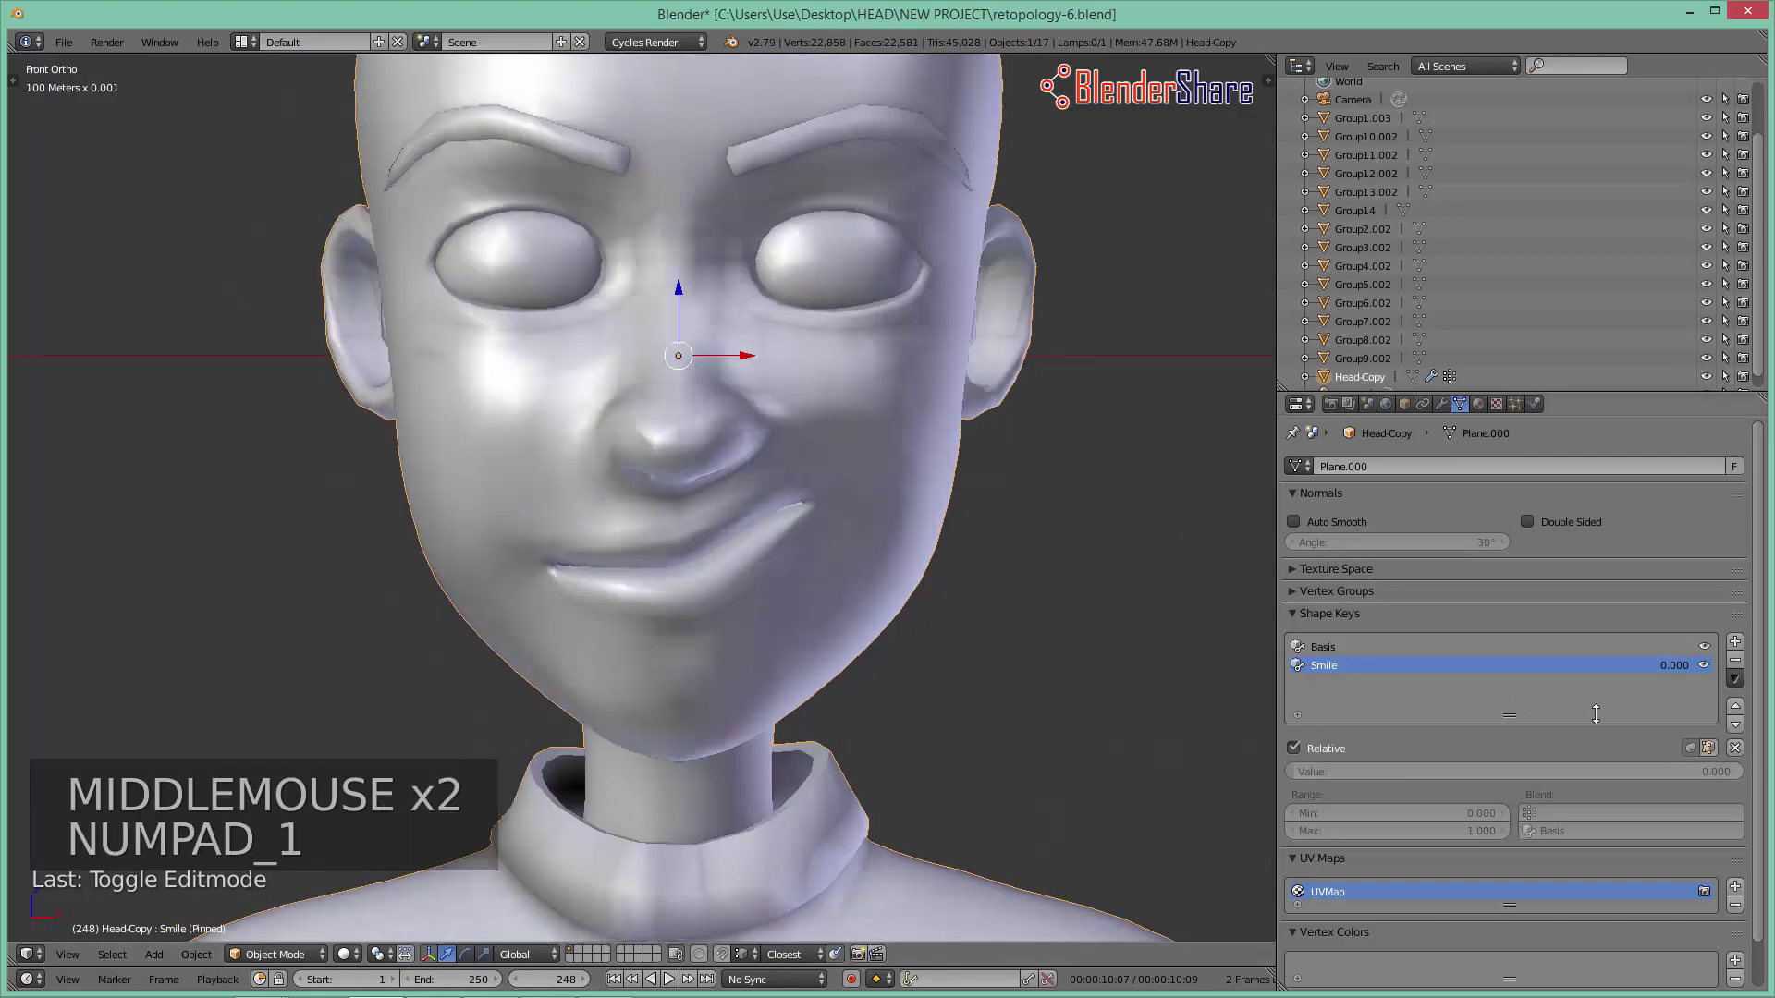
{"action": "left_click", "coordinate": [1695, 755]}
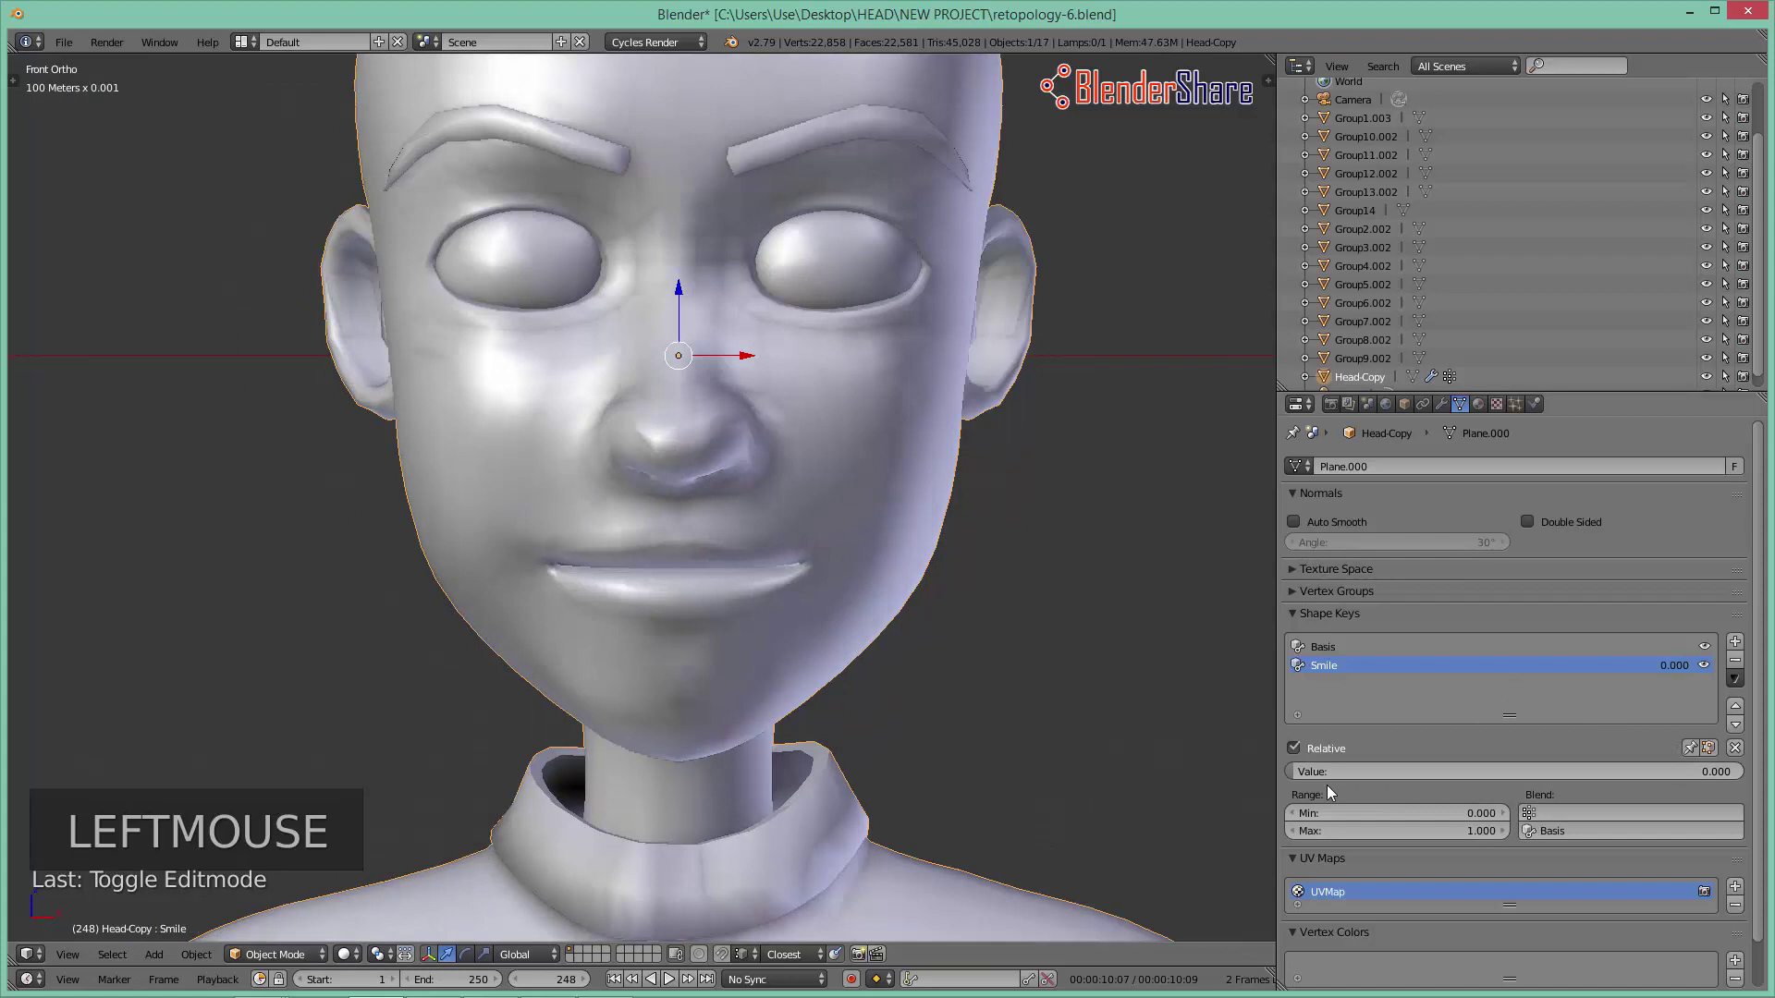
{"action": "left_click", "coordinate": [1313, 774]}
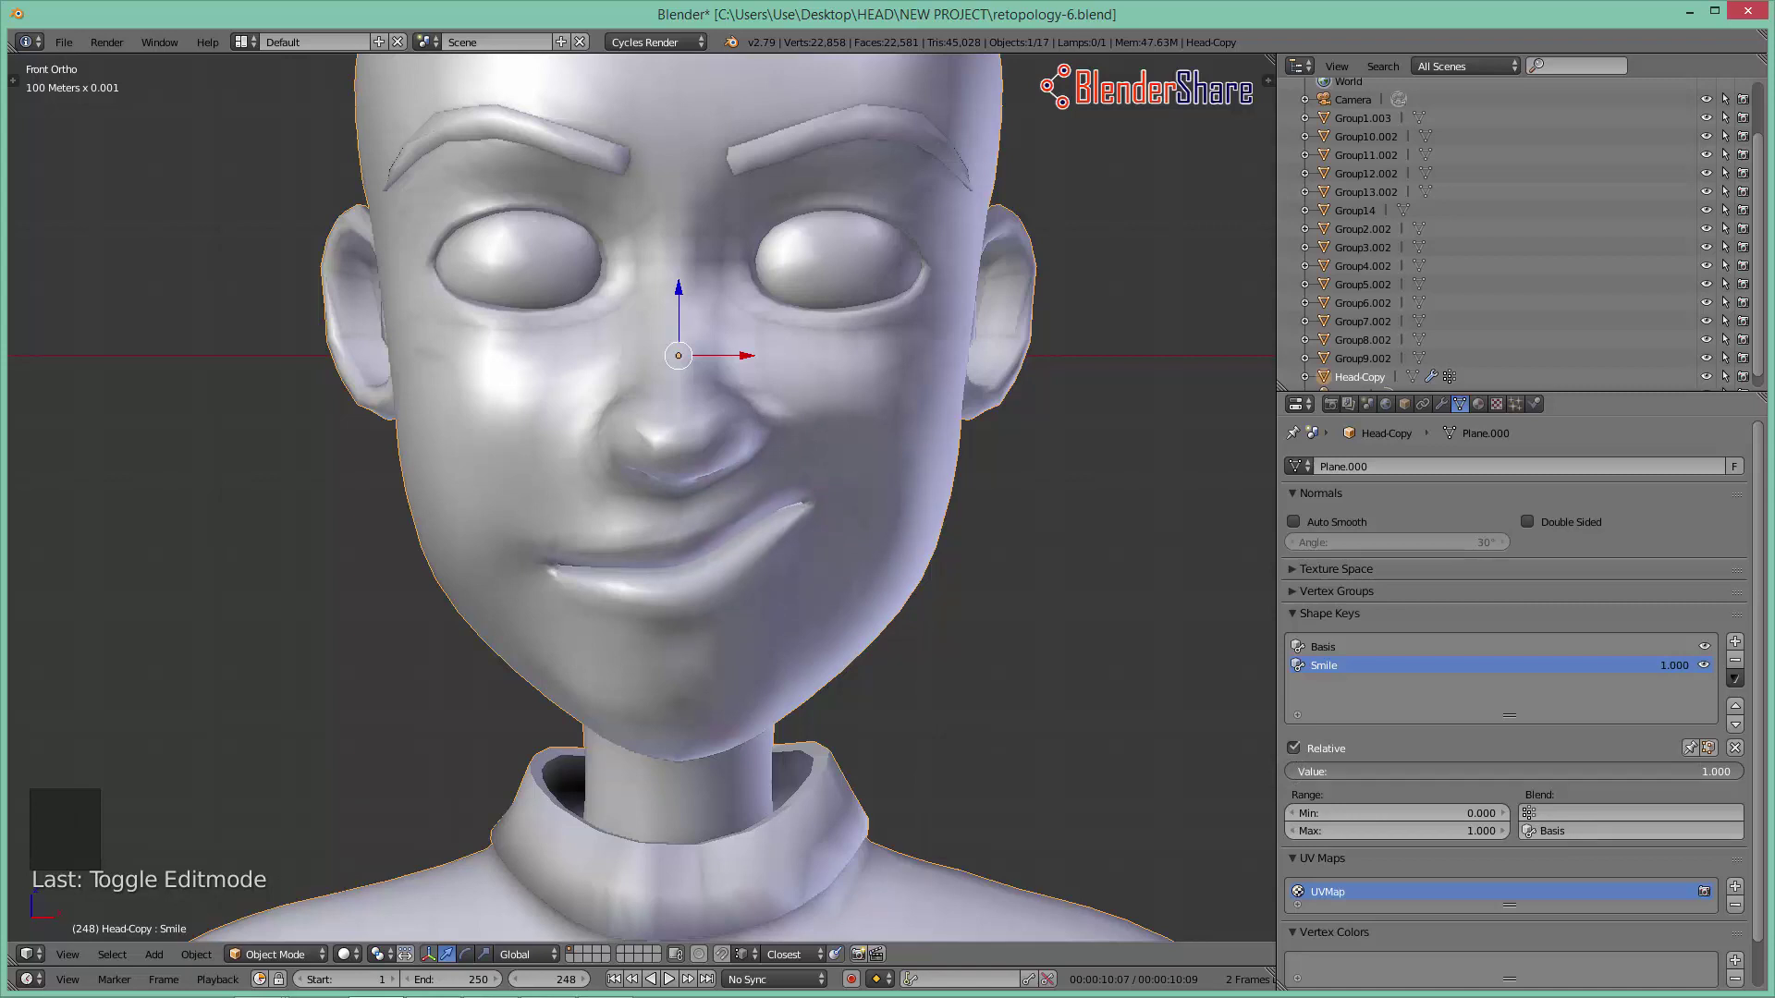
{"action": "left_click", "coordinate": [1720, 772]}
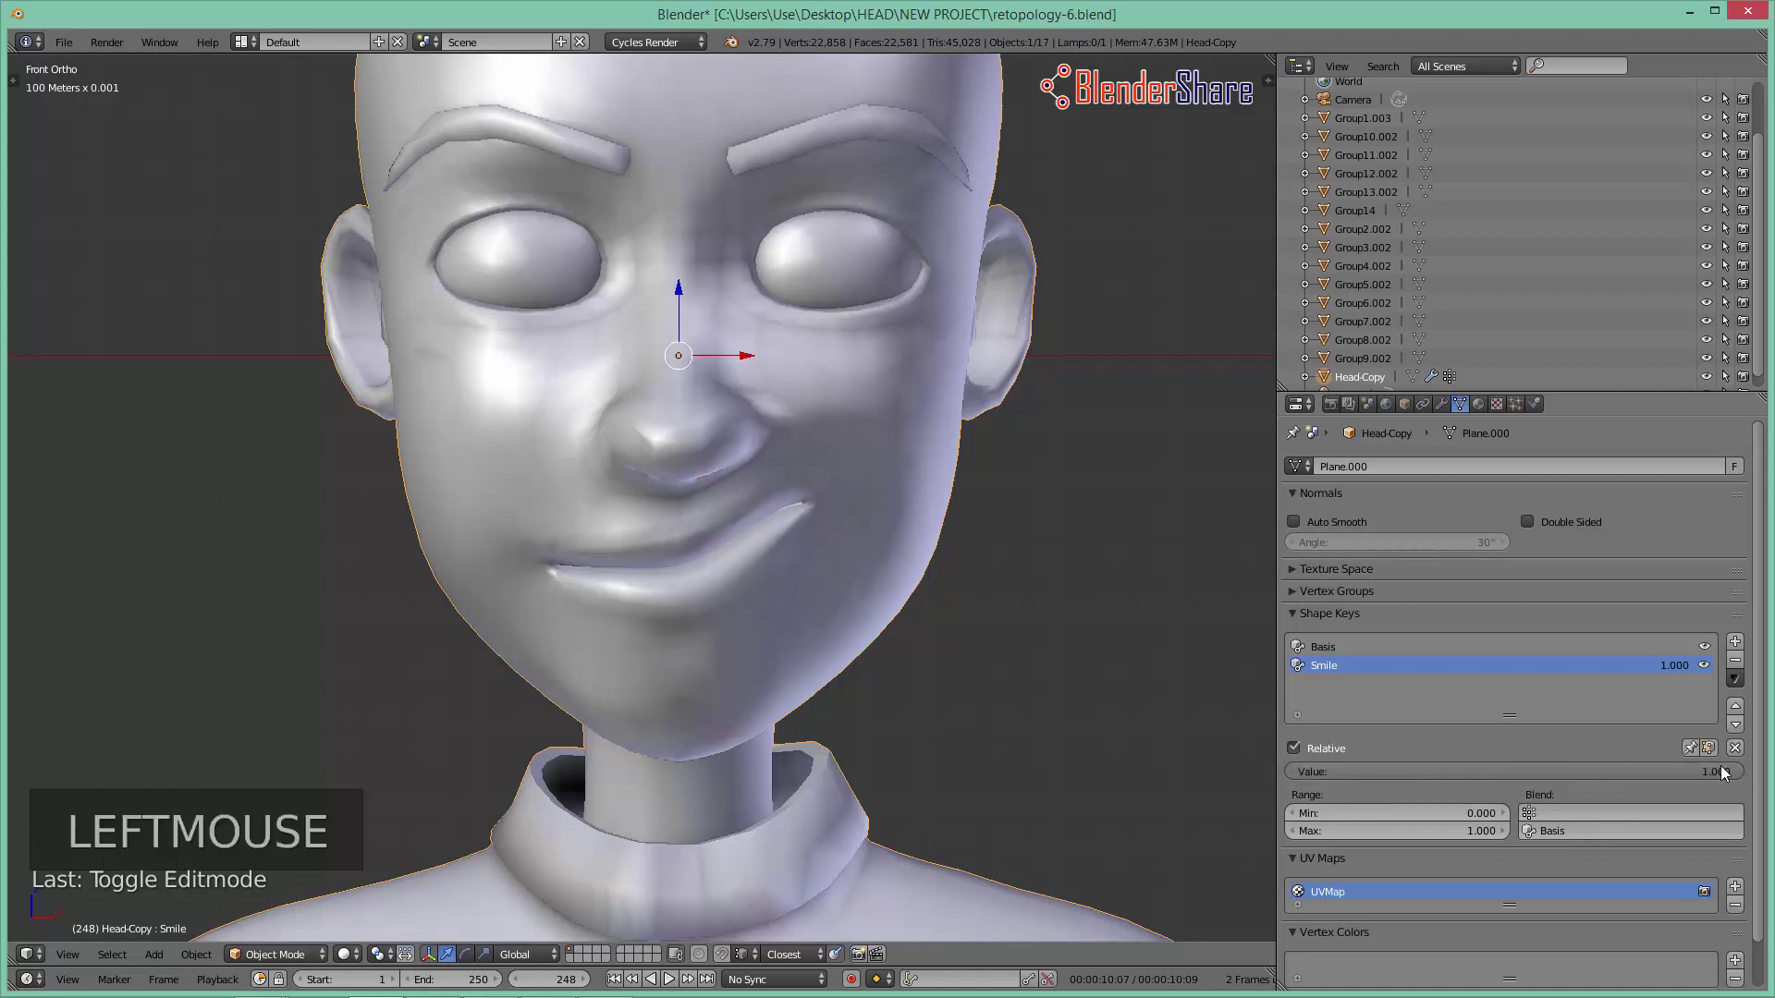
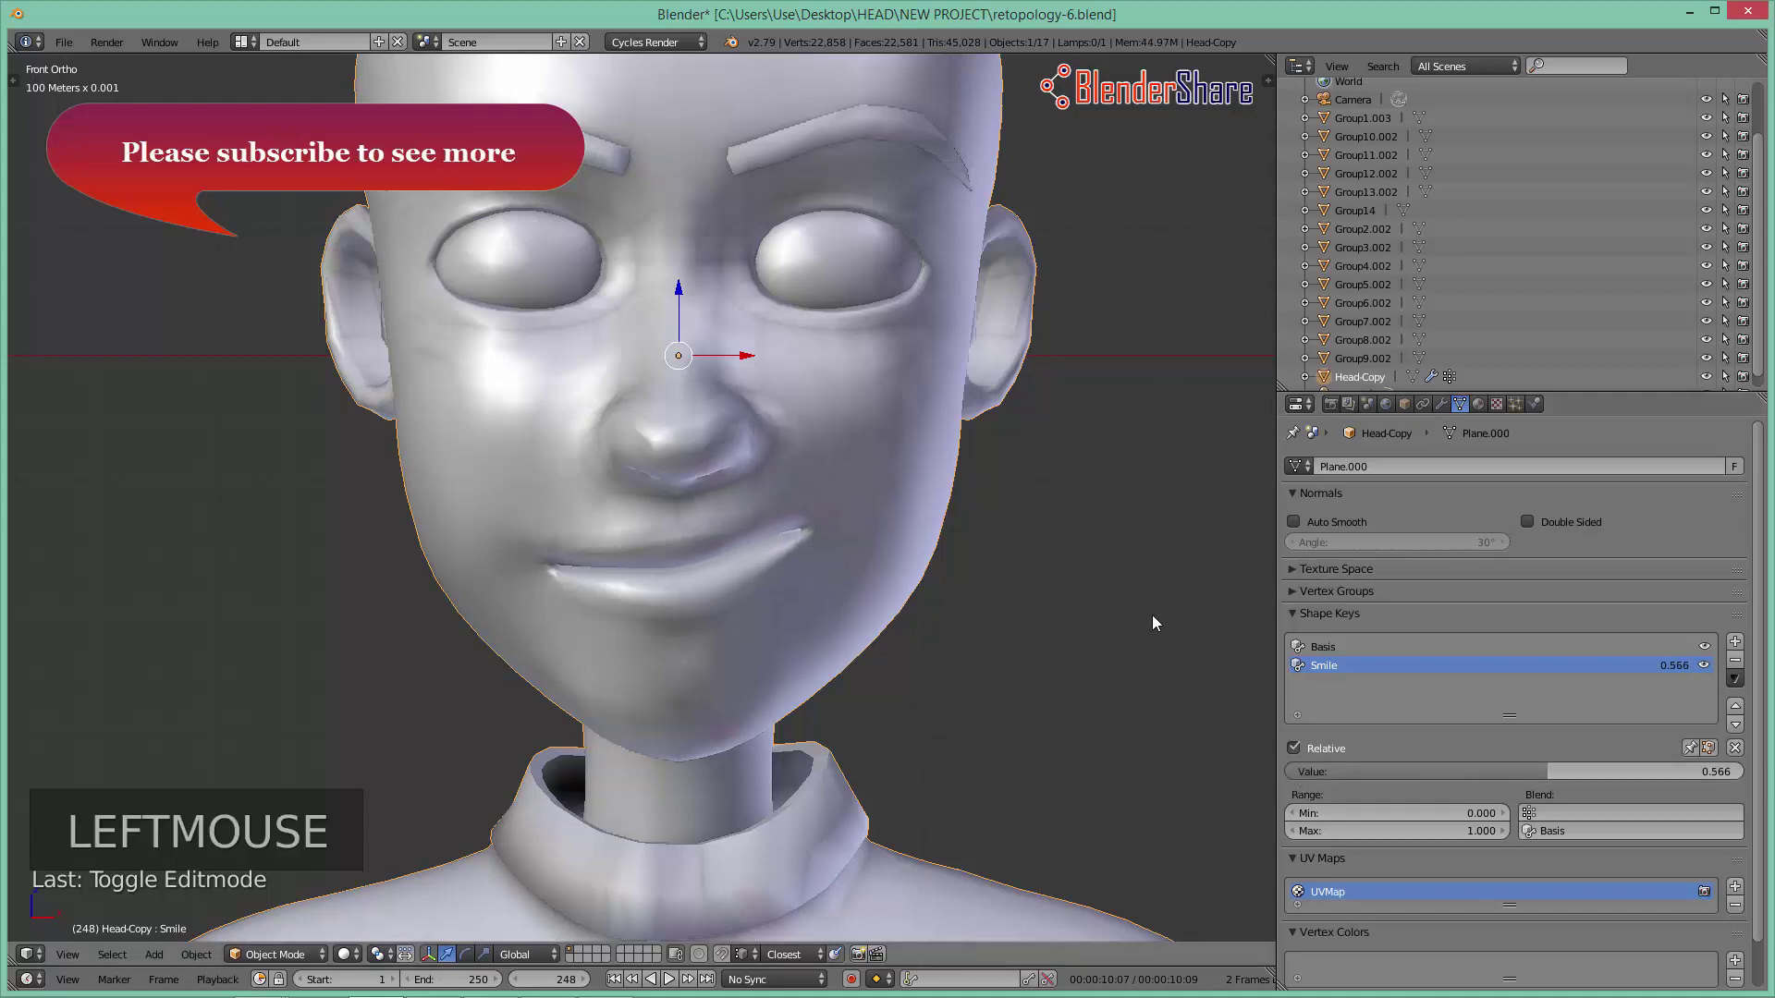
Step: Set the Smile value back to 1.000 and view the whole head with the full smile
{"action": "middle_click", "coordinate": [1108, 715]}
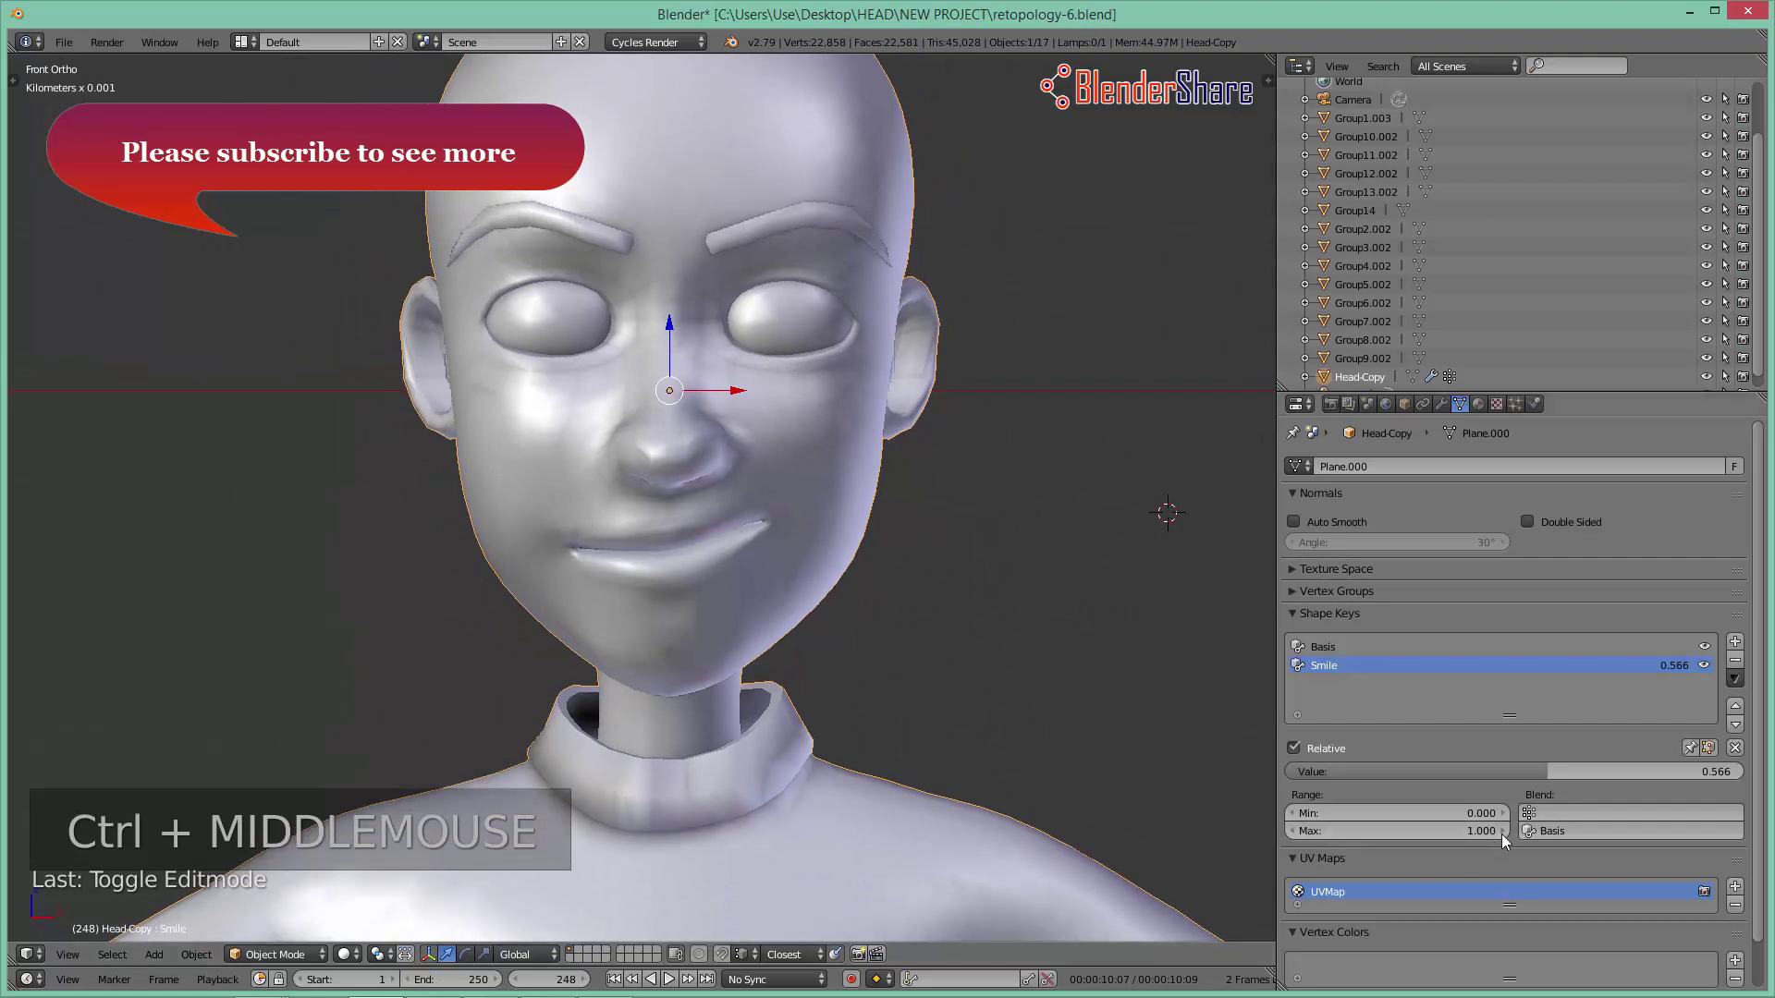
{"action": "left_click", "coordinate": [1554, 772]}
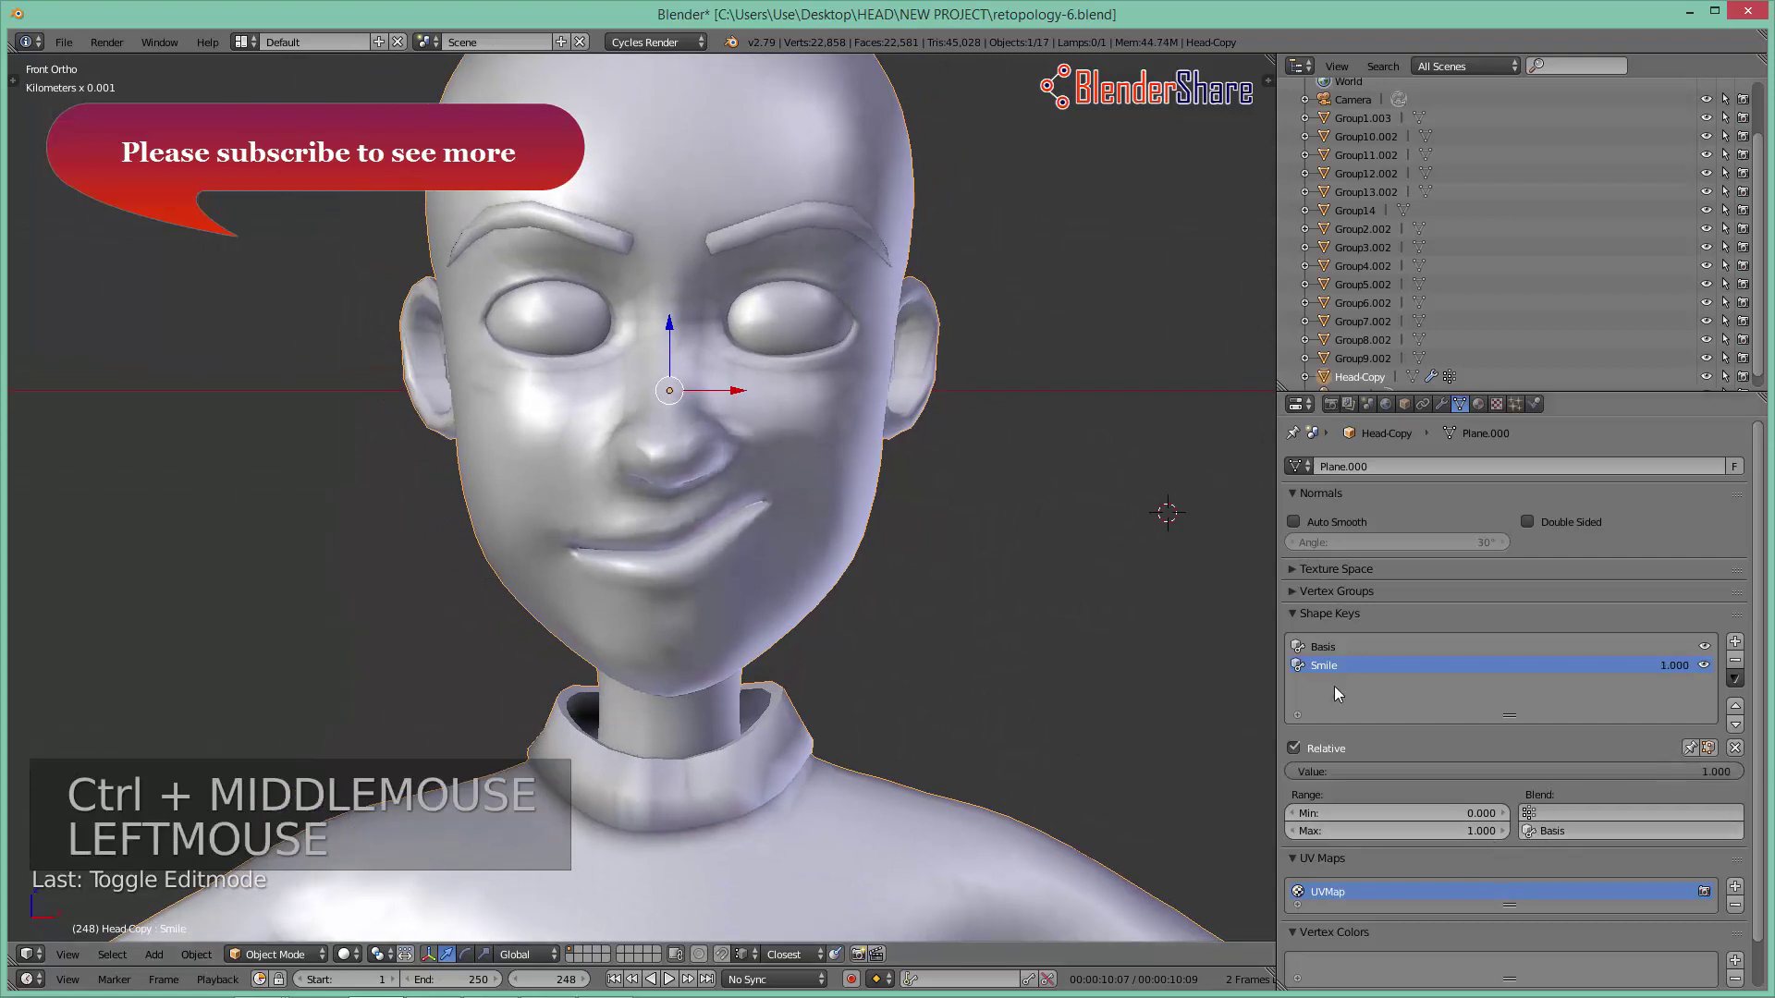
{"action": "middle_click", "coordinate": [1105, 711]}
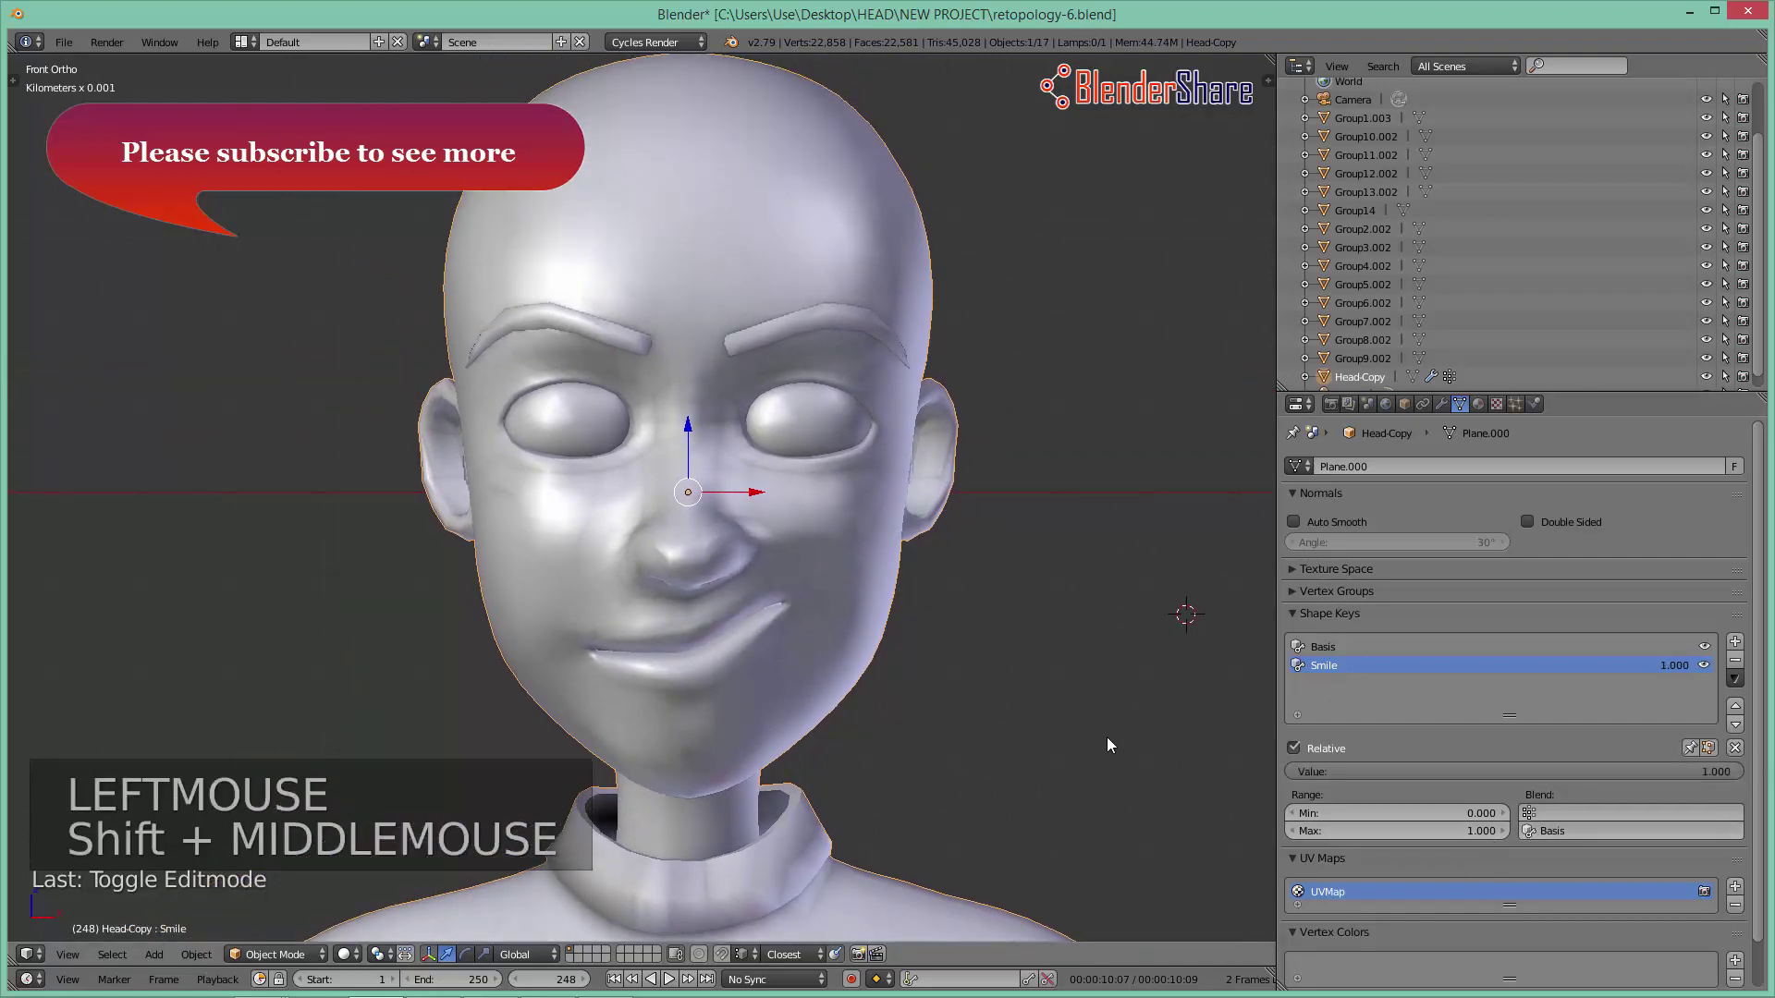